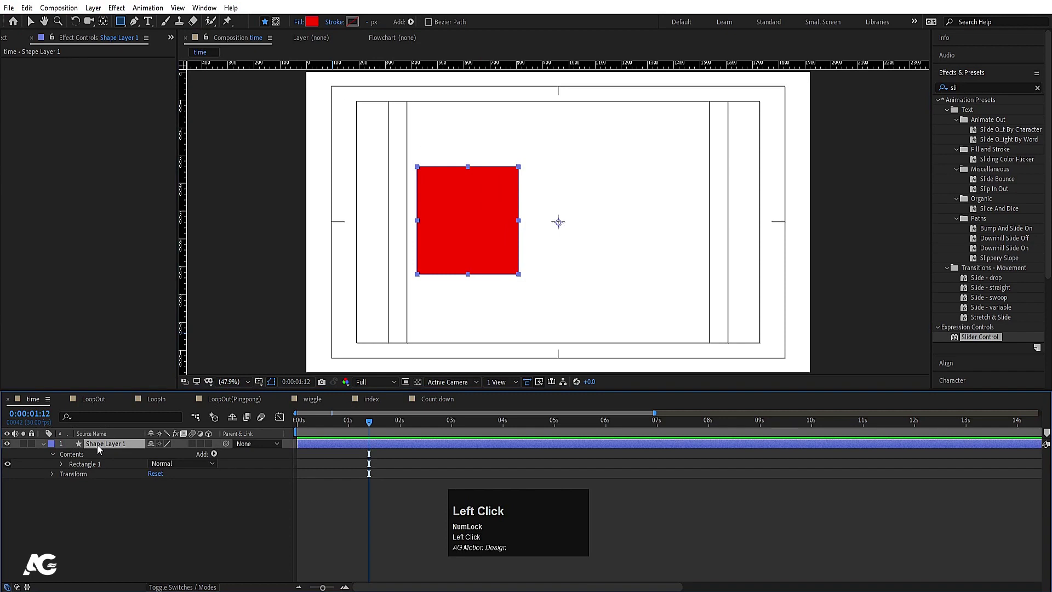
Reveal only the square layer's expression-bearing properties and expand its Transform group.
key(ctrl+alt+Home)
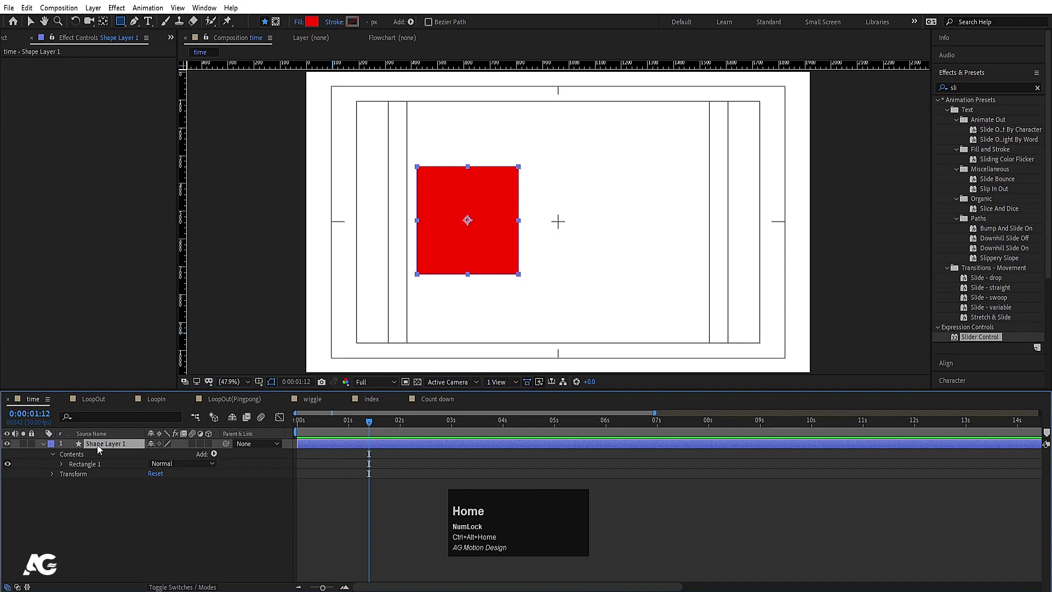
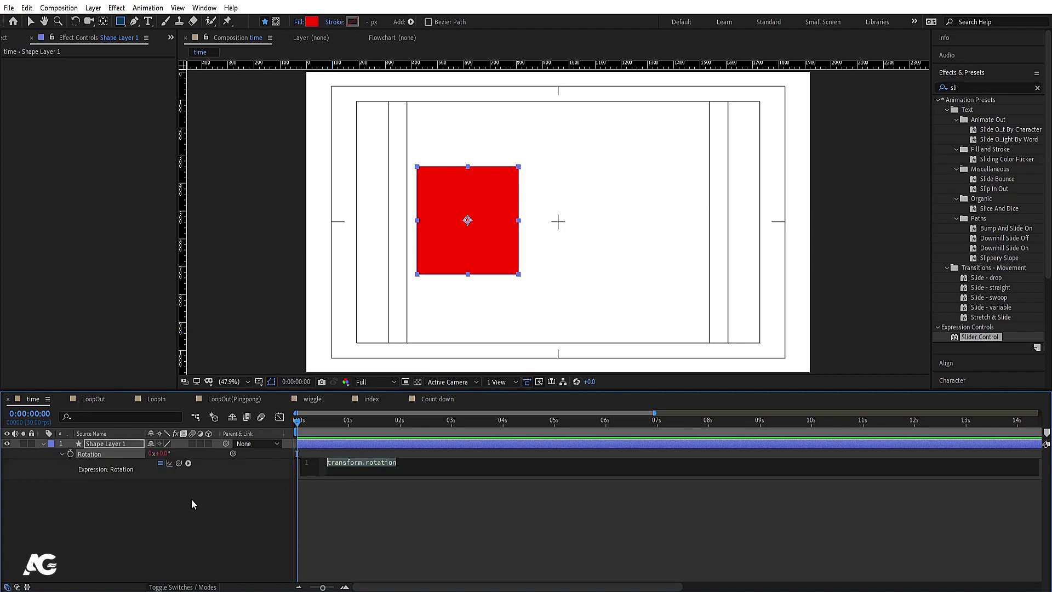
click(160, 506)
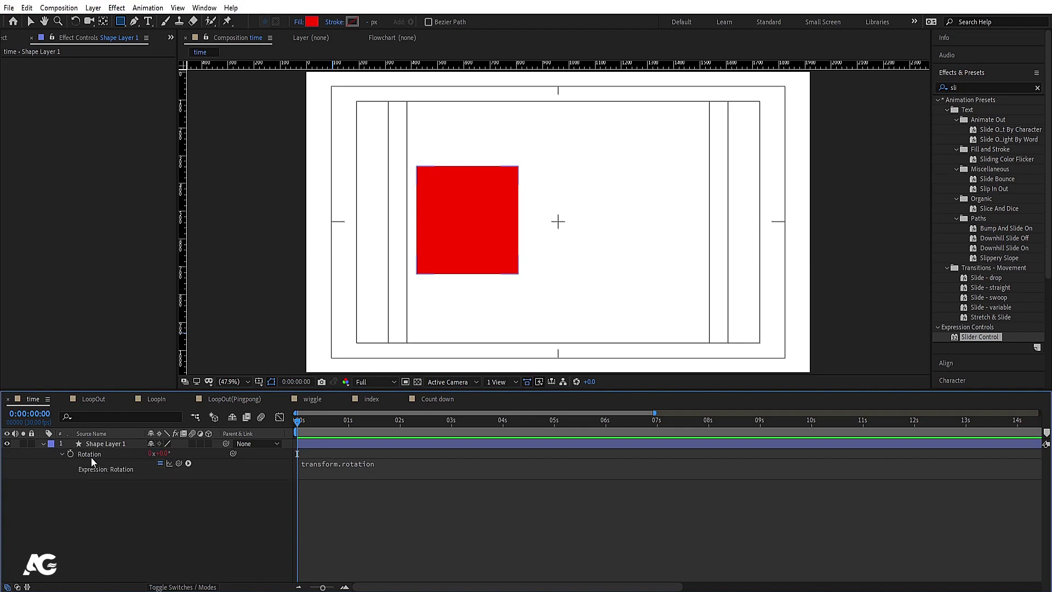
click(319, 472)
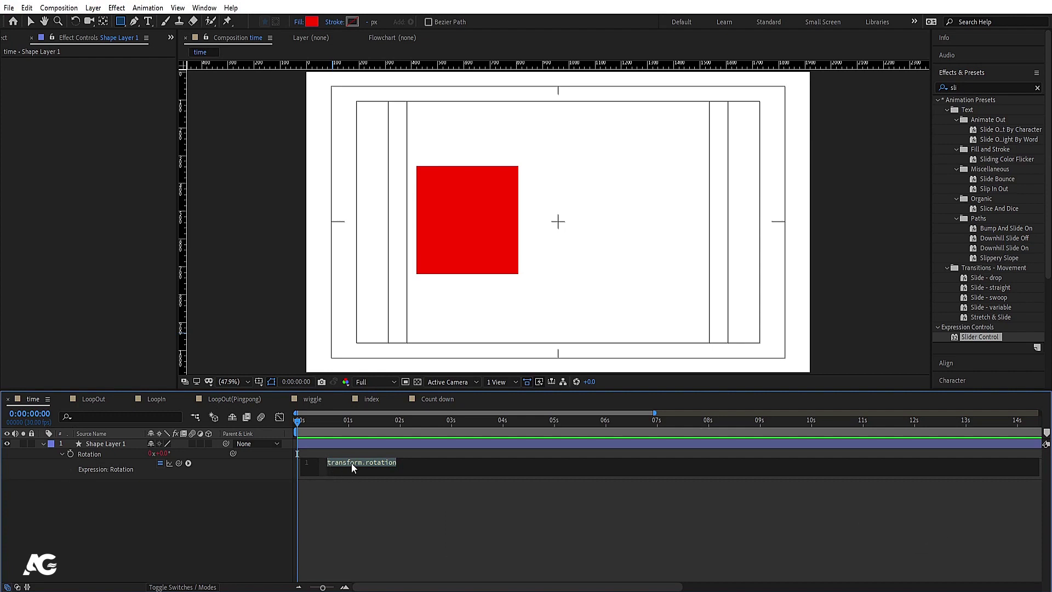
click(144, 503)
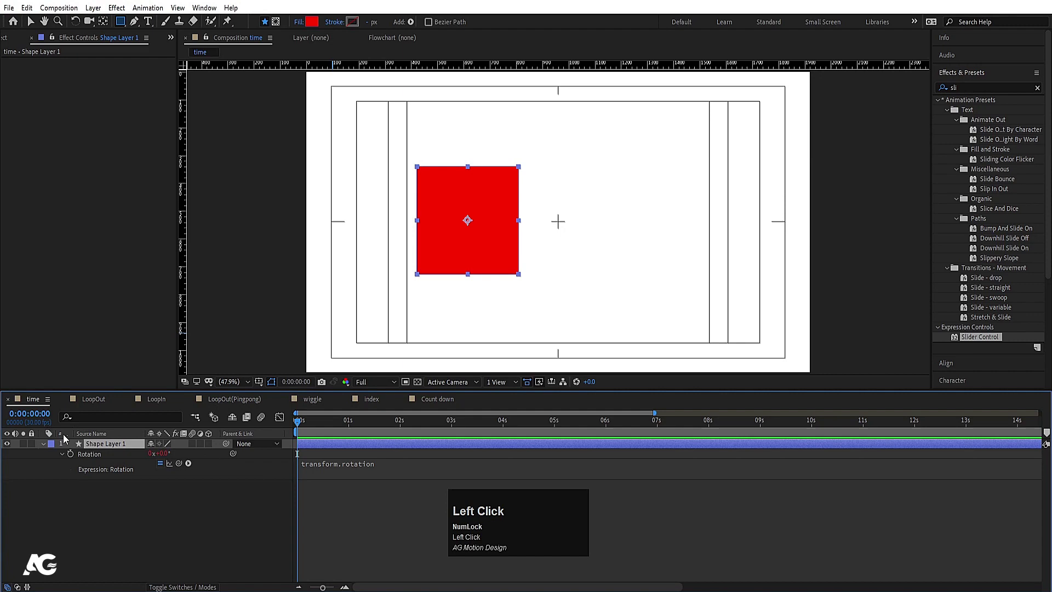
click(40, 447)
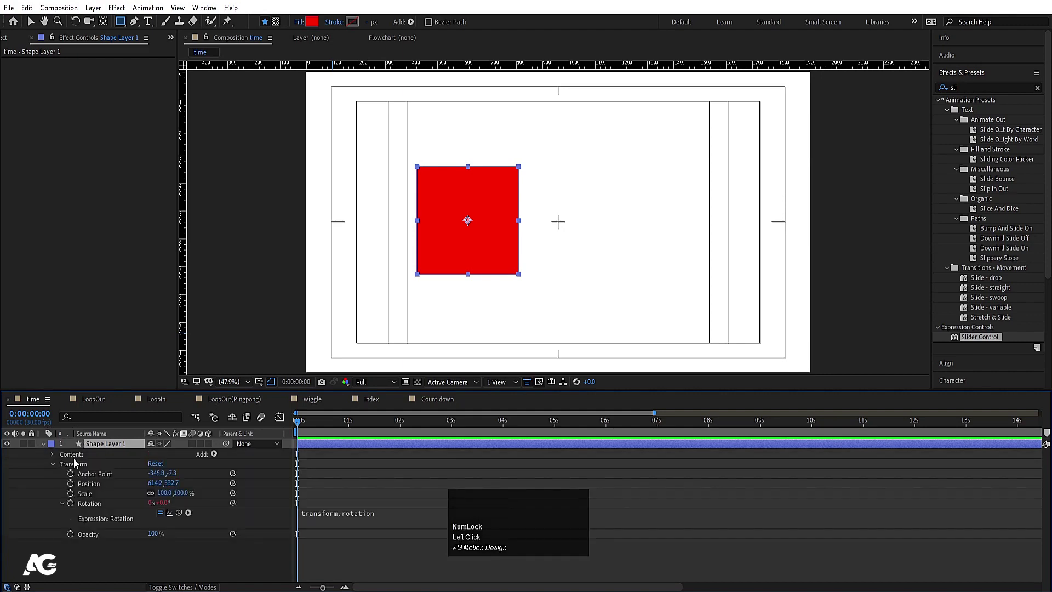
Expose the Rotation property and open its transform.rotation expression for editing.
click(76, 460)
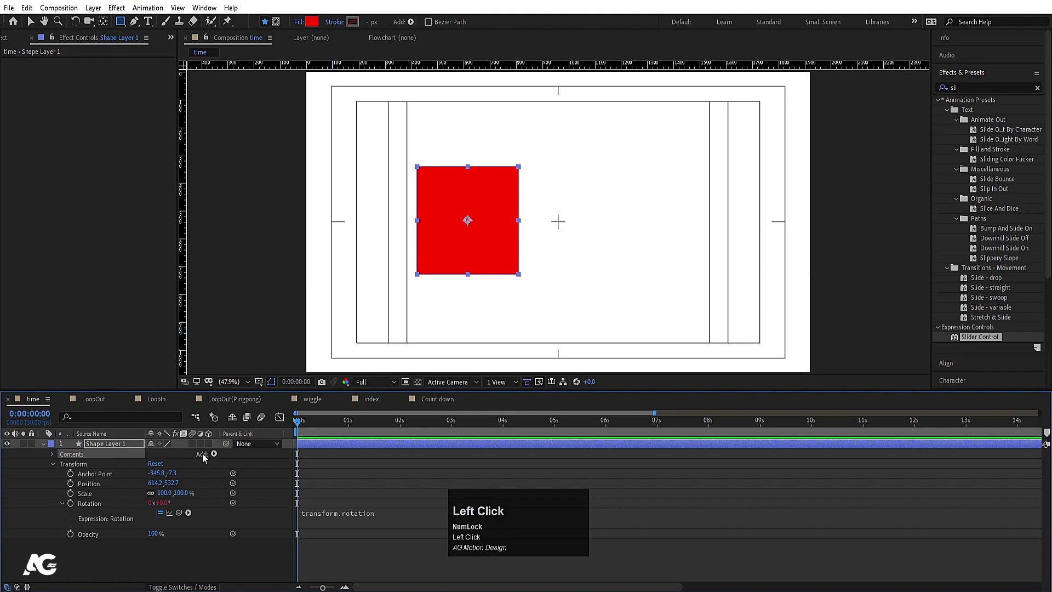
click(217, 458)
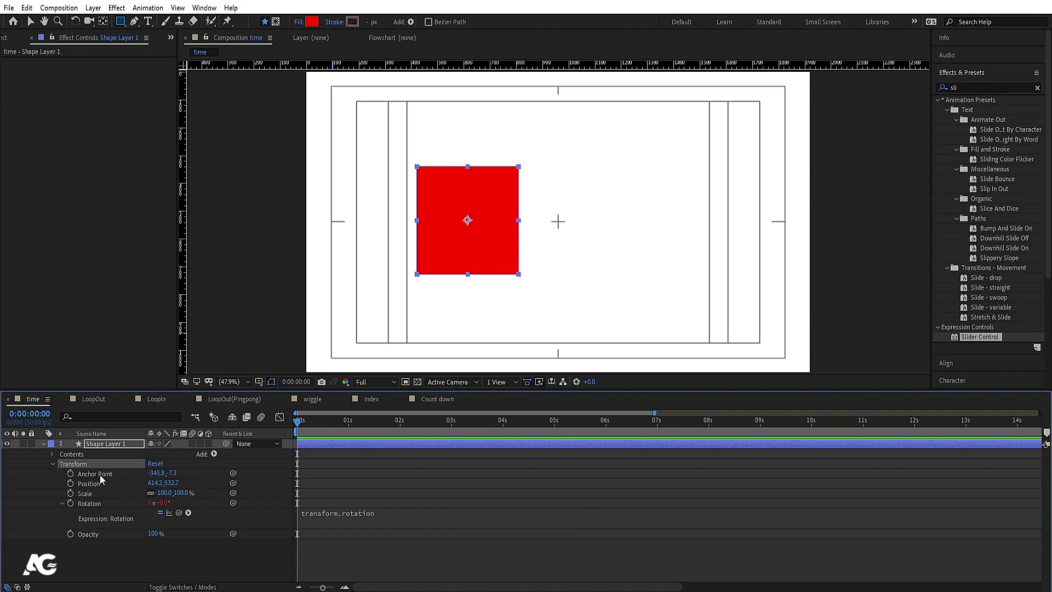
click(88, 470)
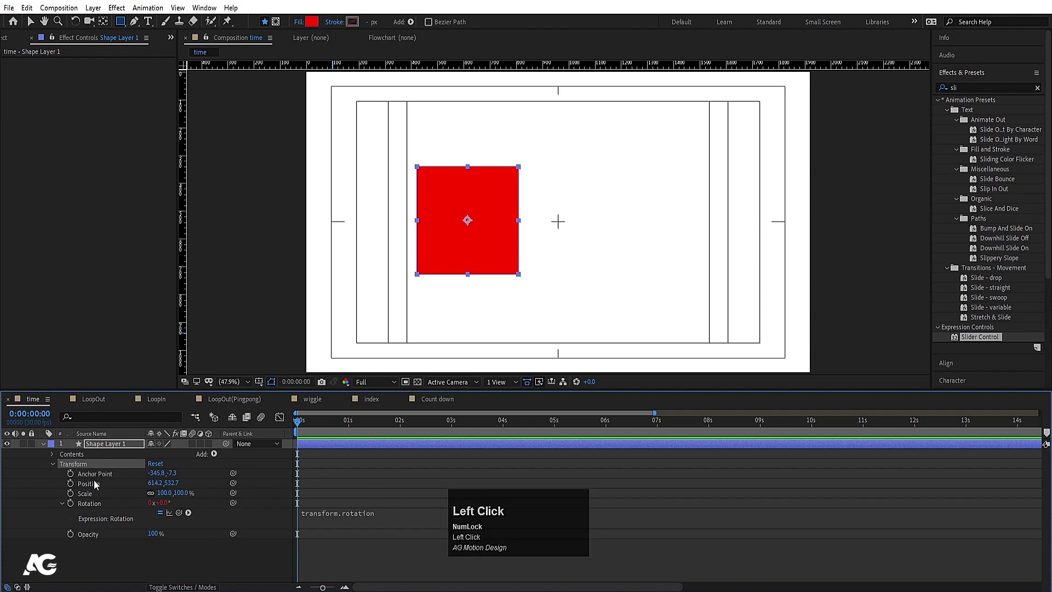
click(93, 501)
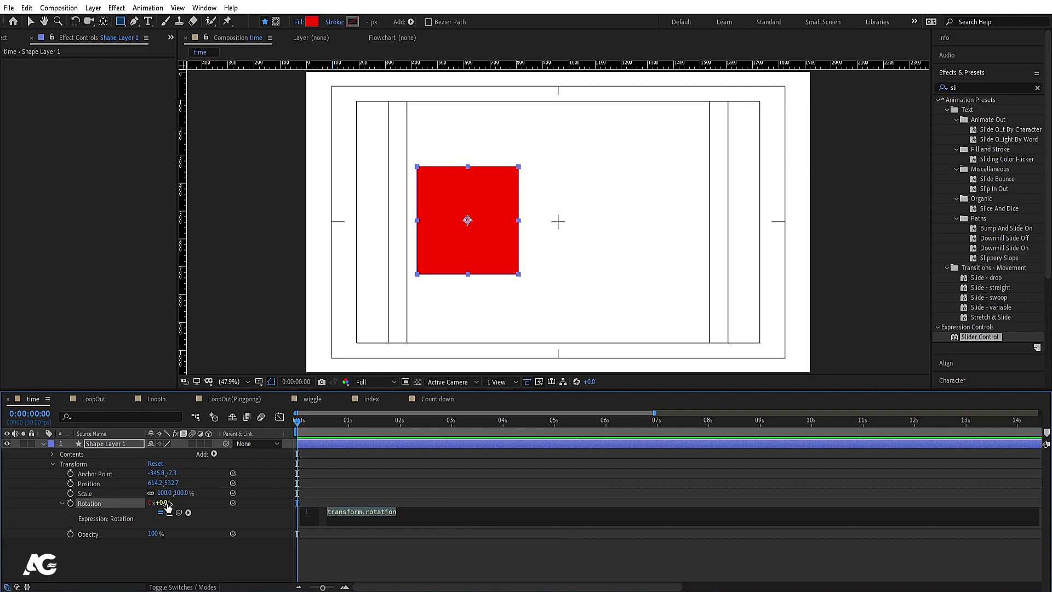
click(327, 489)
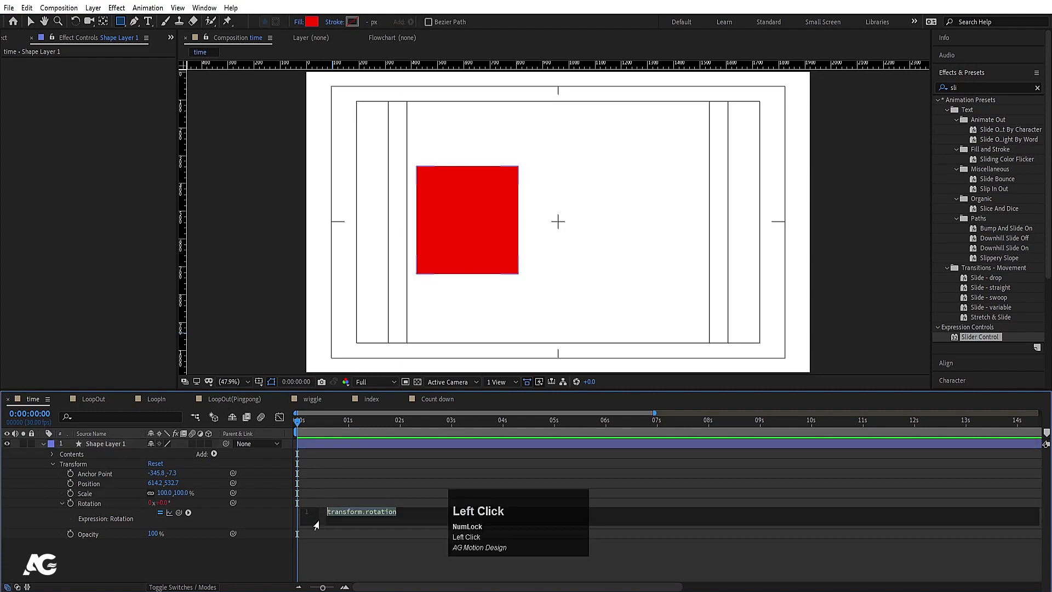
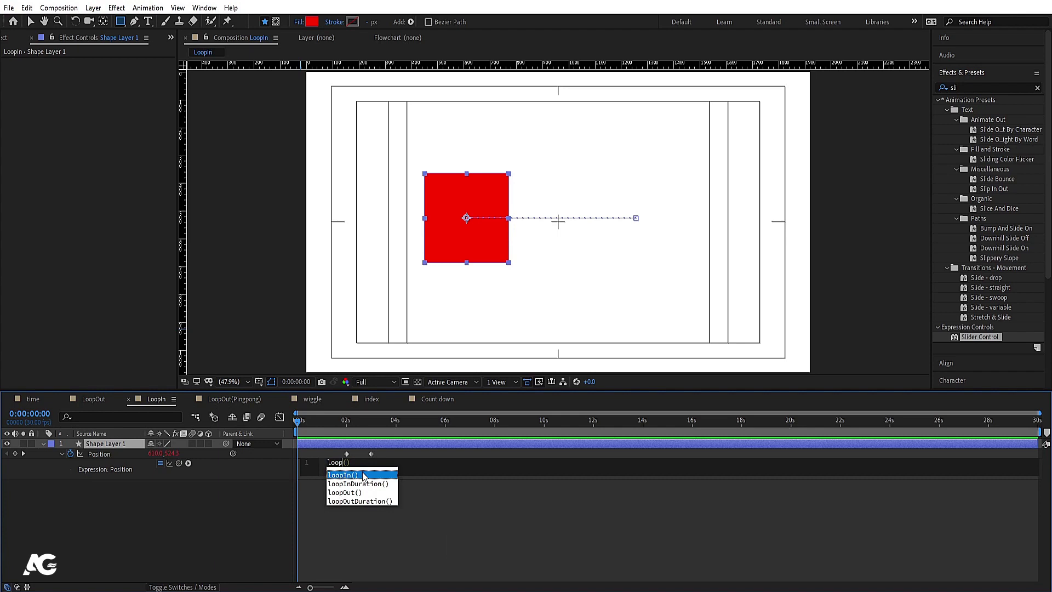
Commit loopIn() on the square's Position and preview the looping motion.
key(Return)
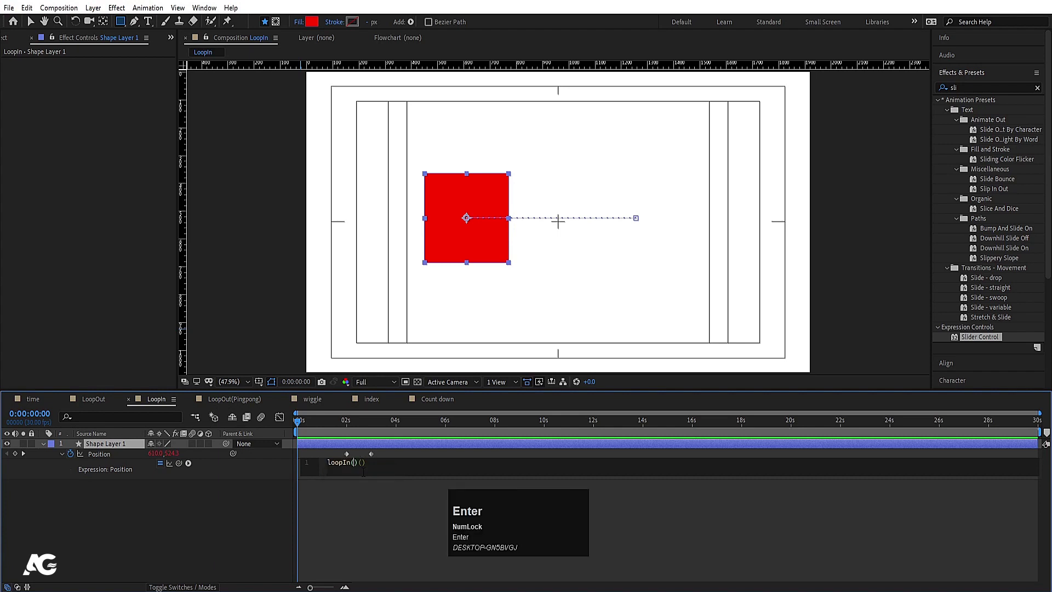
key(Right)
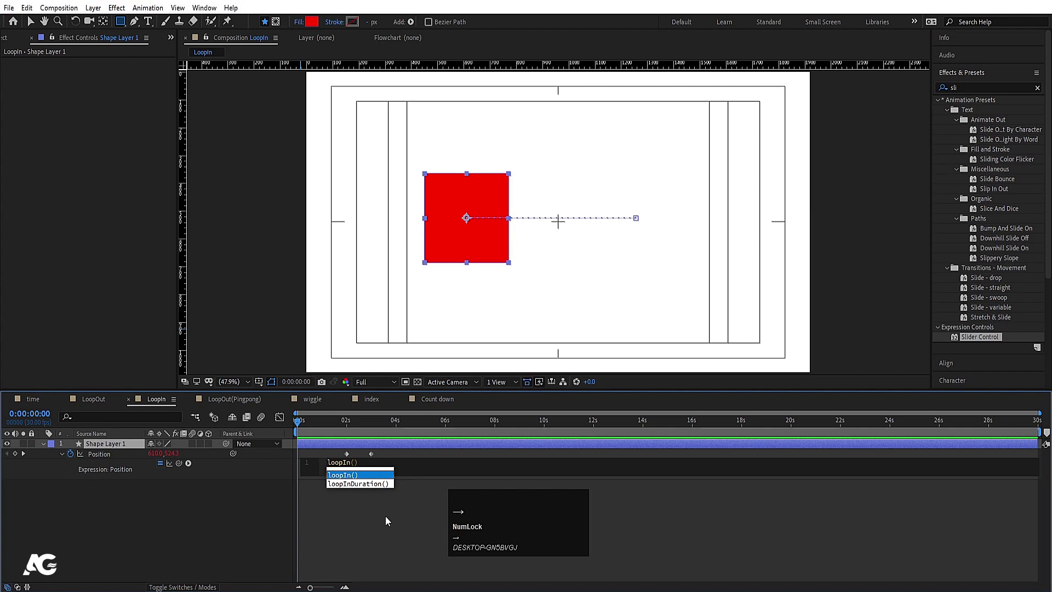
click(387, 521)
key(space)
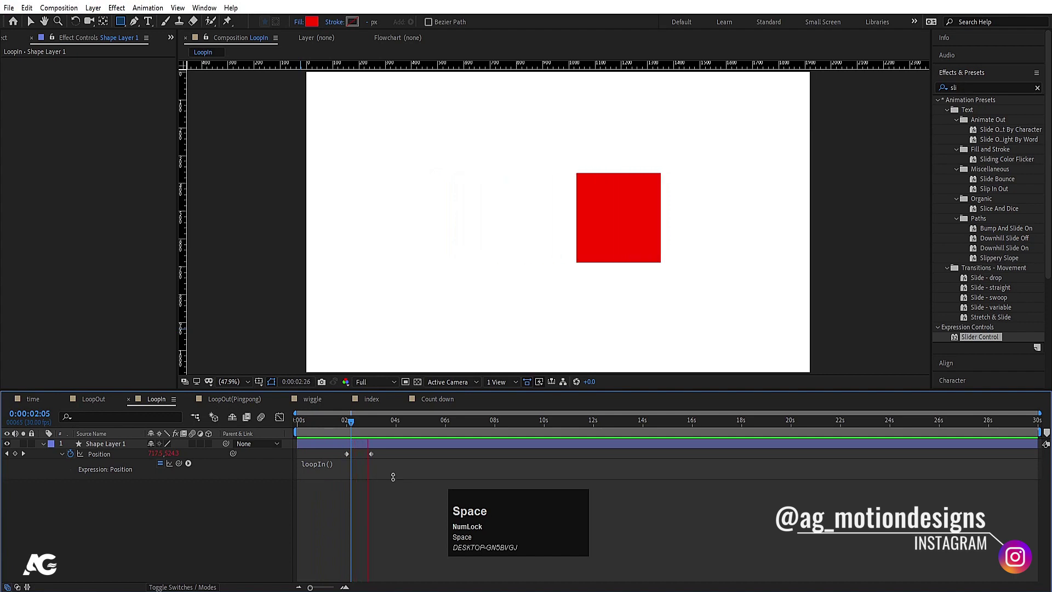
key(space)
Select the square's shape layer and copy it for the LoopOut(Pingpong) composition.
click(310, 470)
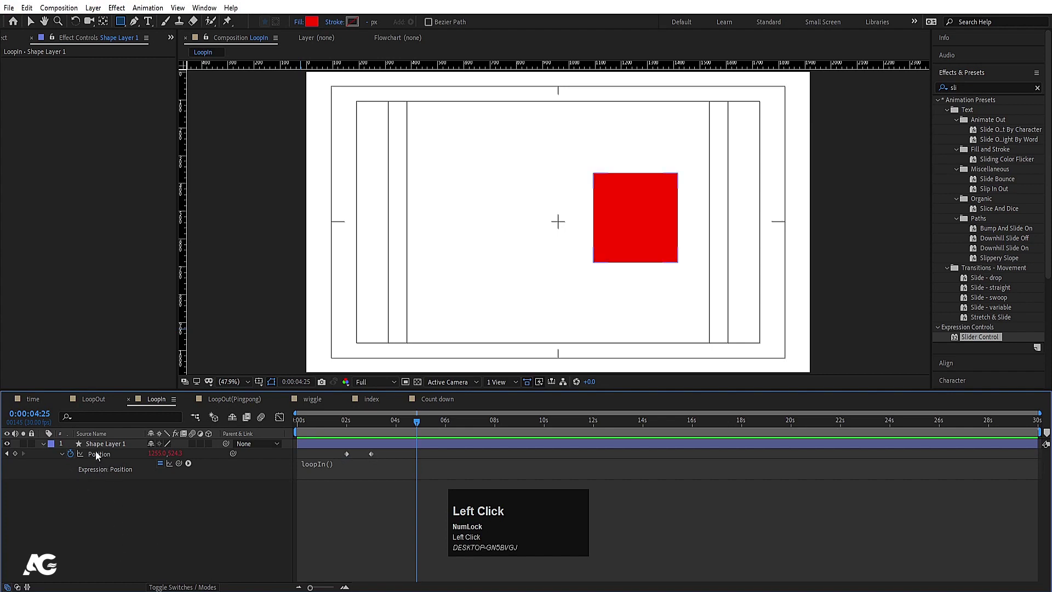
click(92, 451)
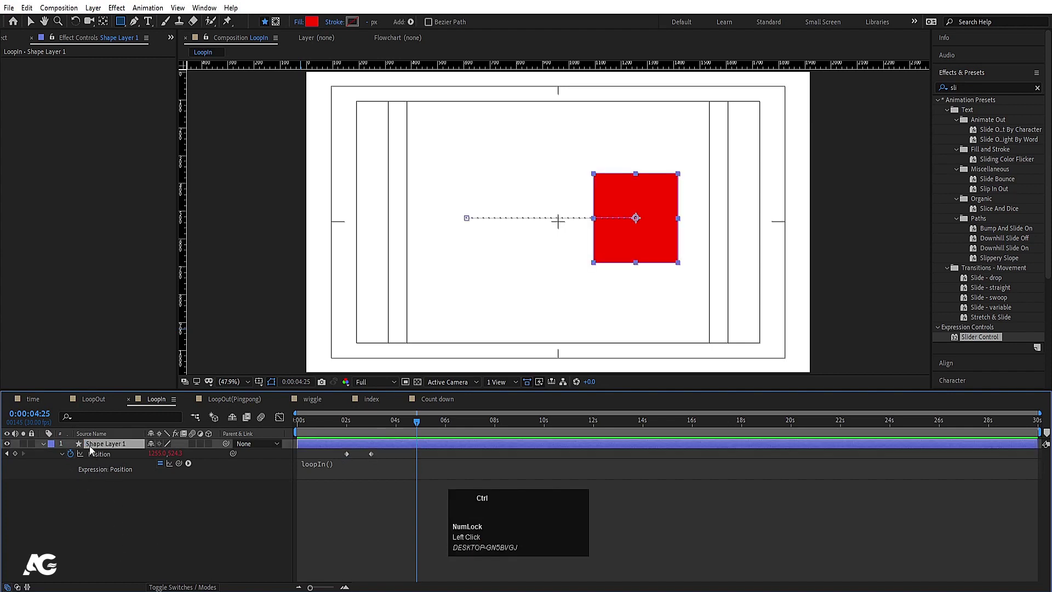
key(ctrl+c)
Paste the square into the LoopOut(Pingpong) comp and add an expression to its Position.
click(230, 397)
key(ctrl+v)
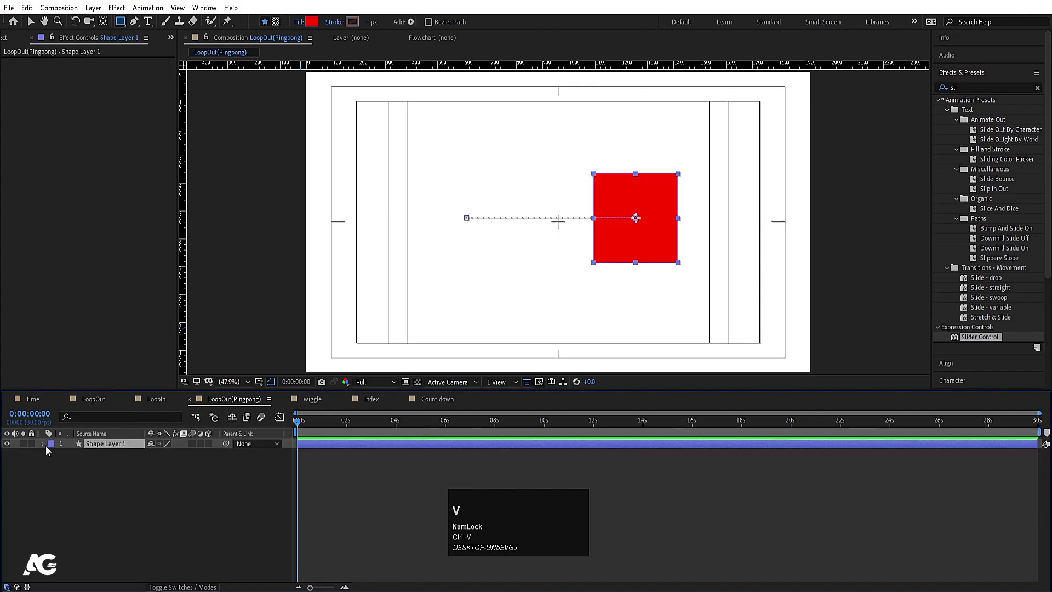
key(u)
click(64, 462)
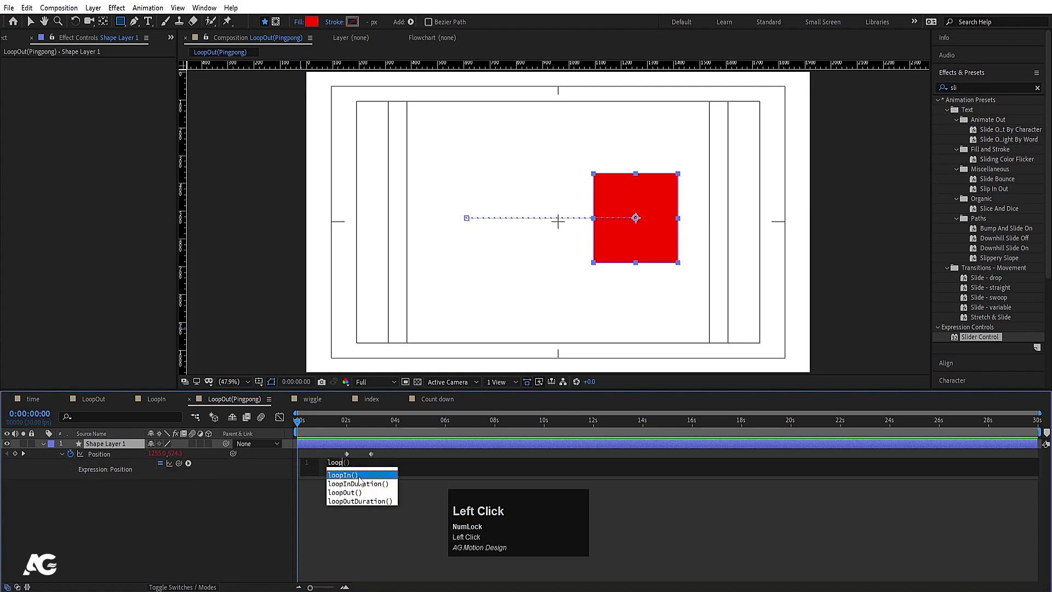
Enter loopOut() as the Position expression and preview the looped animation.
key(Down)
key(Return)
key(Right)
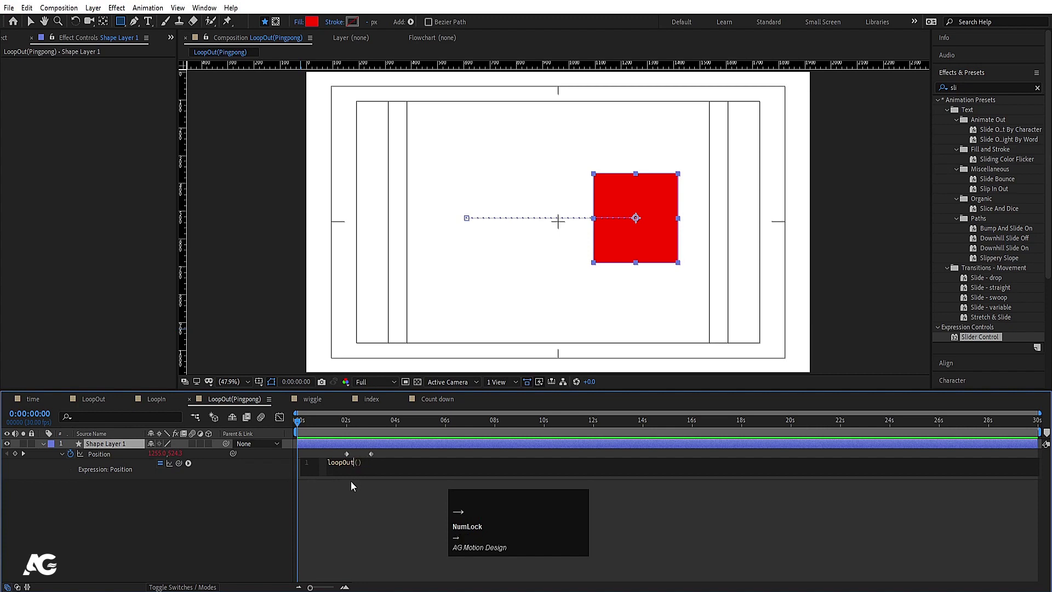
click(385, 522)
key(=)
key(=)
click(486, 425)
key(space)
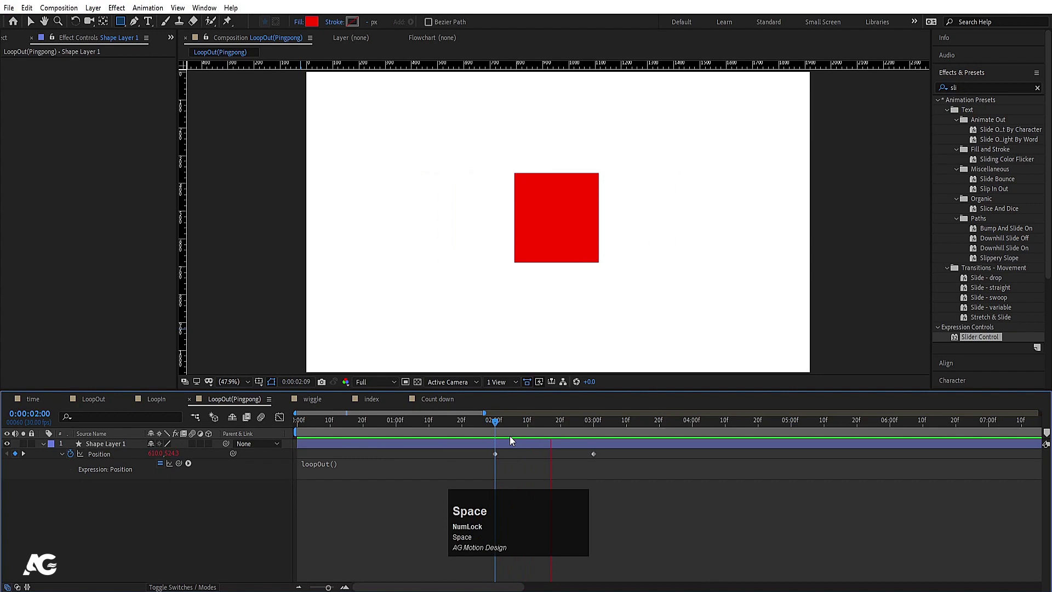
key(k)
Change the expression to loopOut('pingpong') so the square reverses after its last keyframe.
key(Page_Down)
click(496, 454)
drag(599, 431, 335, 471)
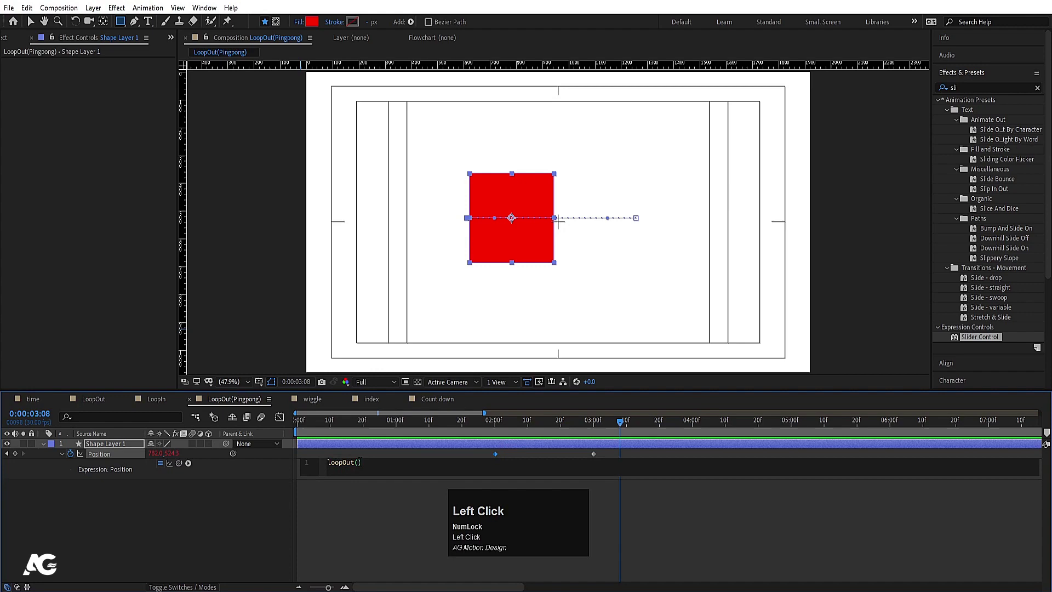
key(')
text(pin)
key(Return)
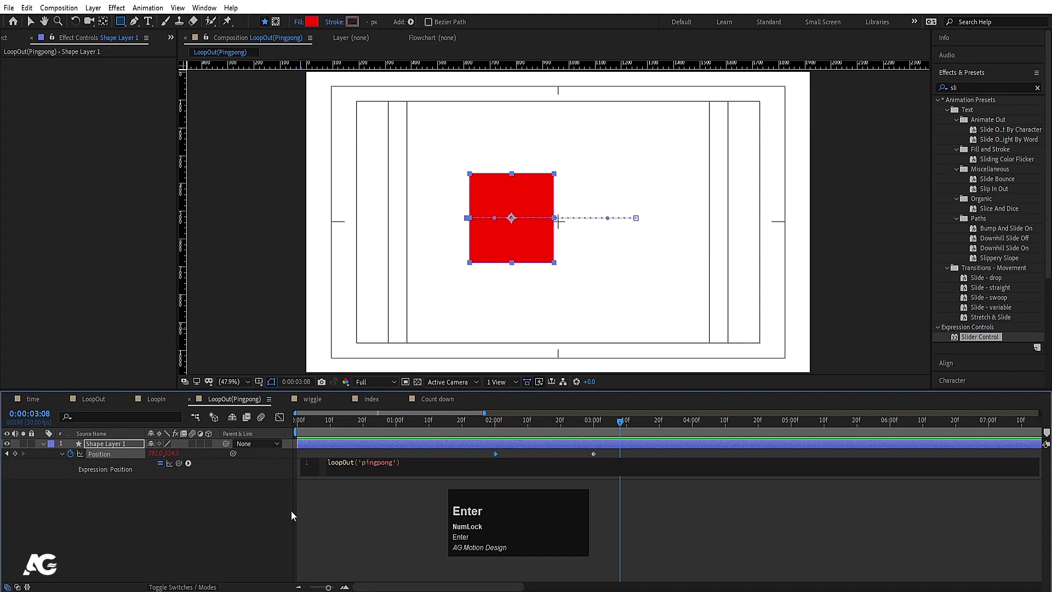
click(215, 524)
Preview and scrub through the ping-pong motion to check the back-and-forth loop.
key(space)
key(space)
drag(499, 432, 605, 454)
key(-)
click(482, 424)
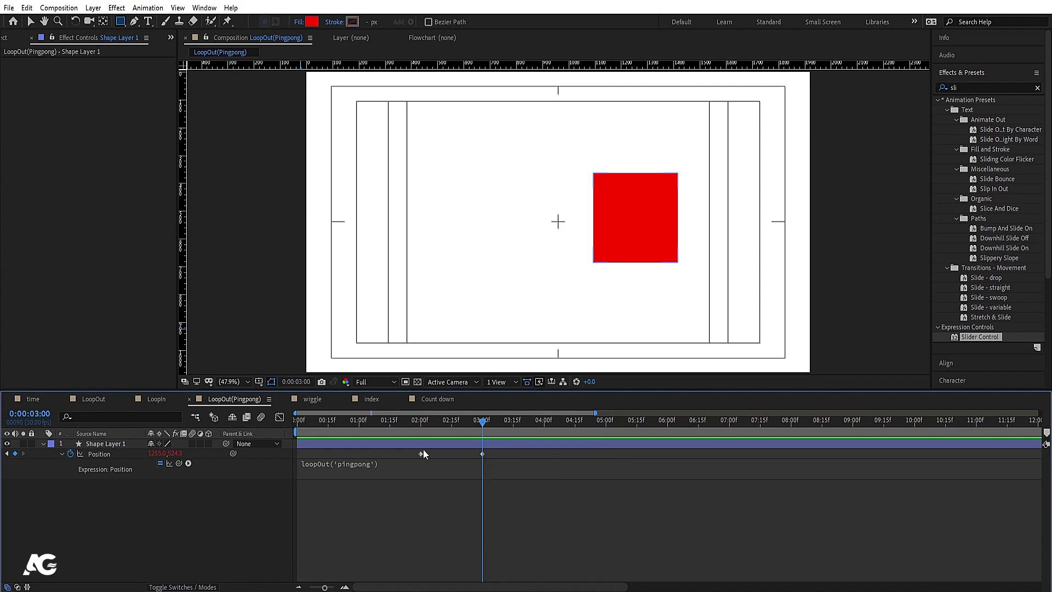
key(space)
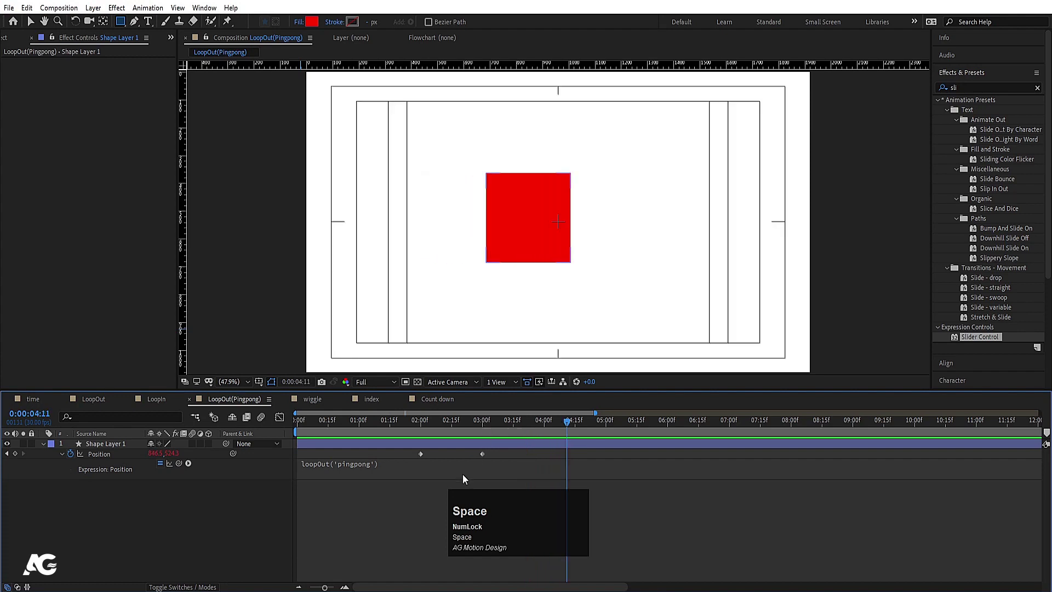
Draw a red square in the wiggle composition and center its anchor point.
click(7, 537)
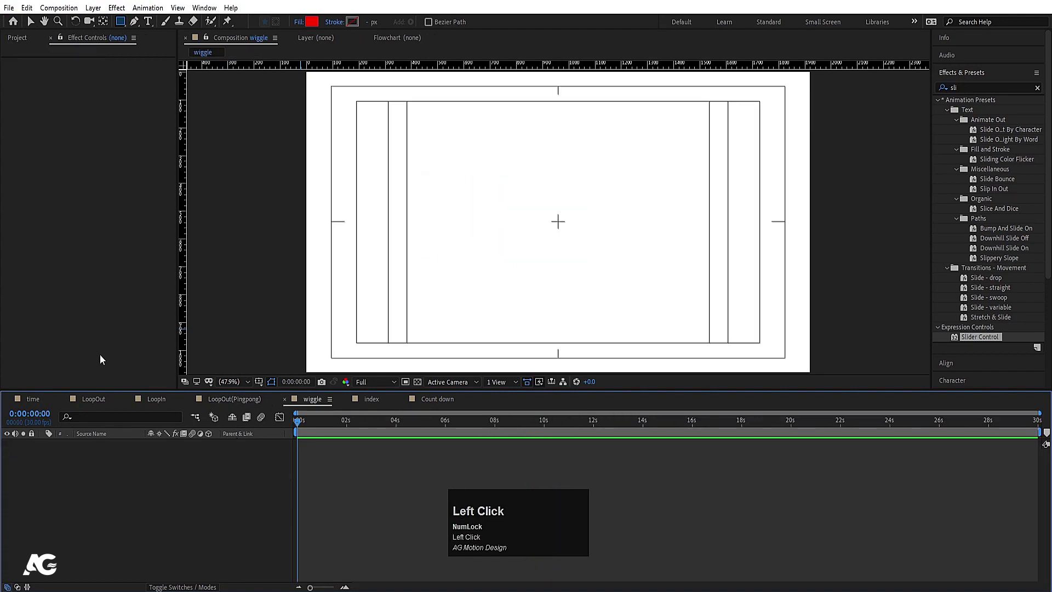
drag(119, 27, 127, 528)
key(ctrl+alt+Home)
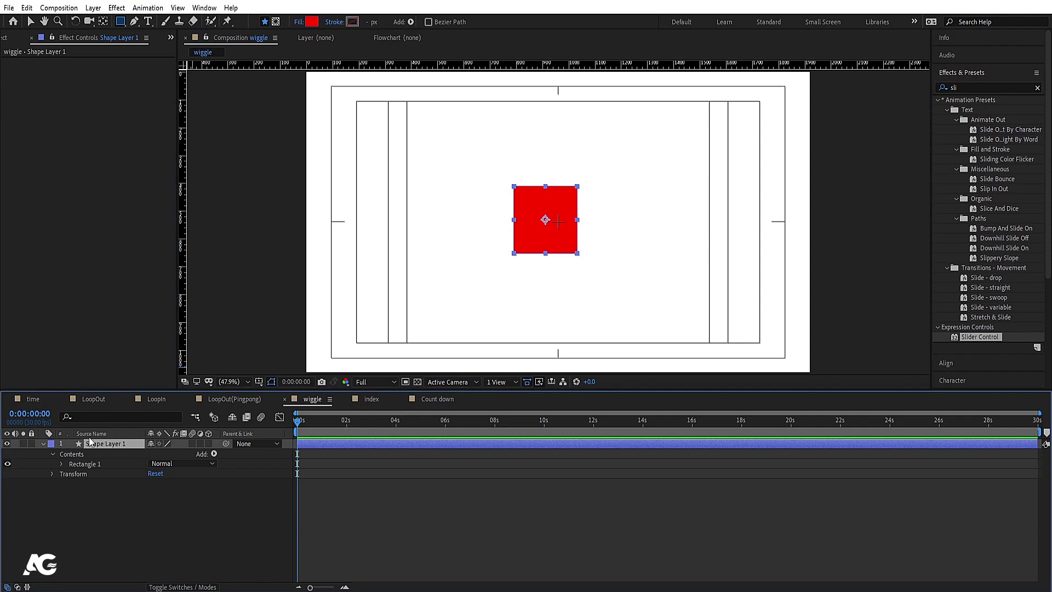
key(r)
click(70, 455)
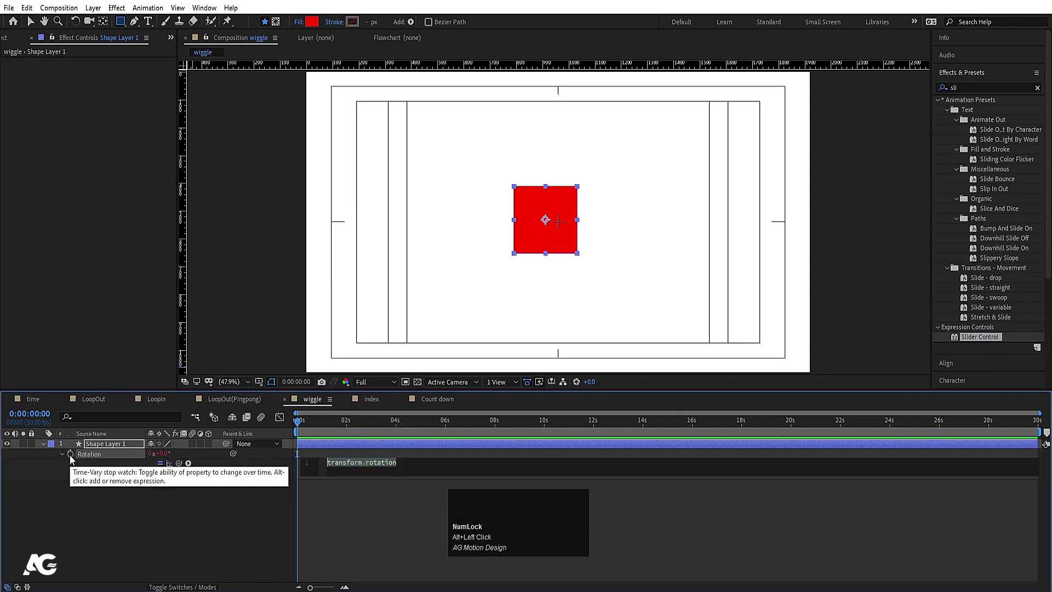
text(wig)
key(Return)
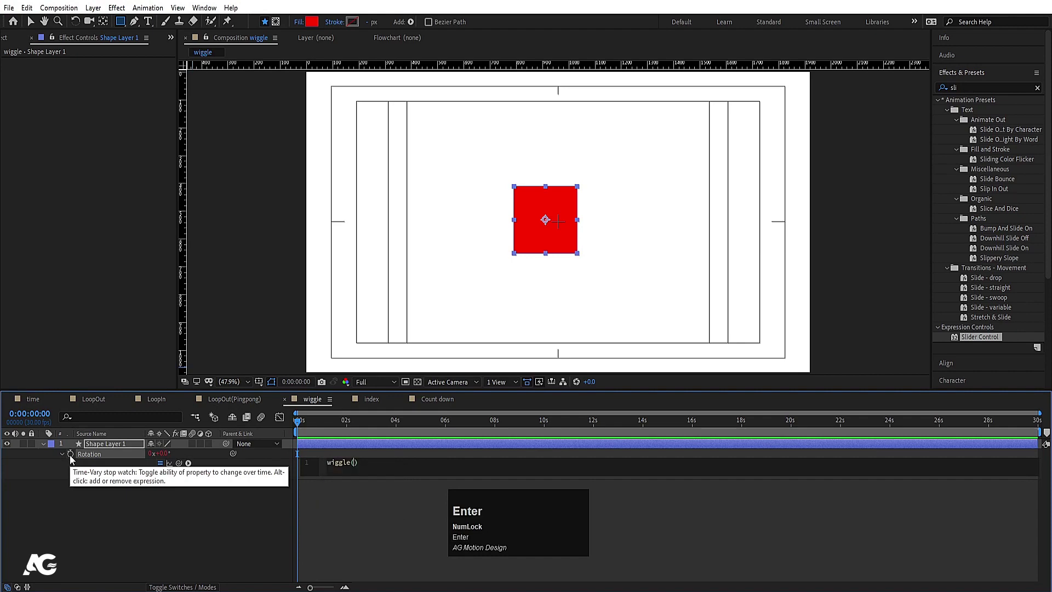
text(3,3)
click(144, 538)
key(space)
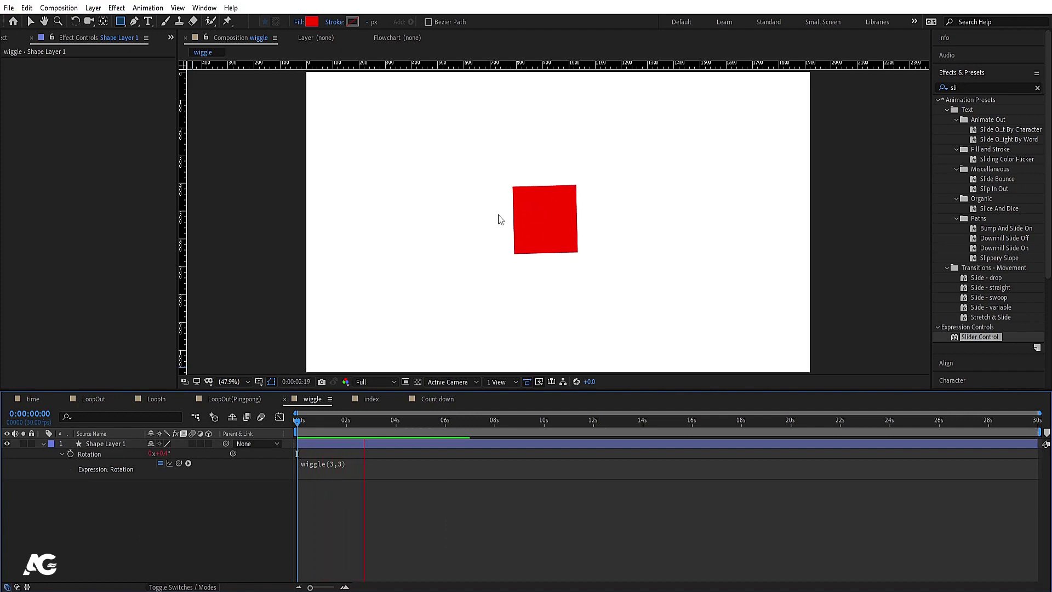
key(space)
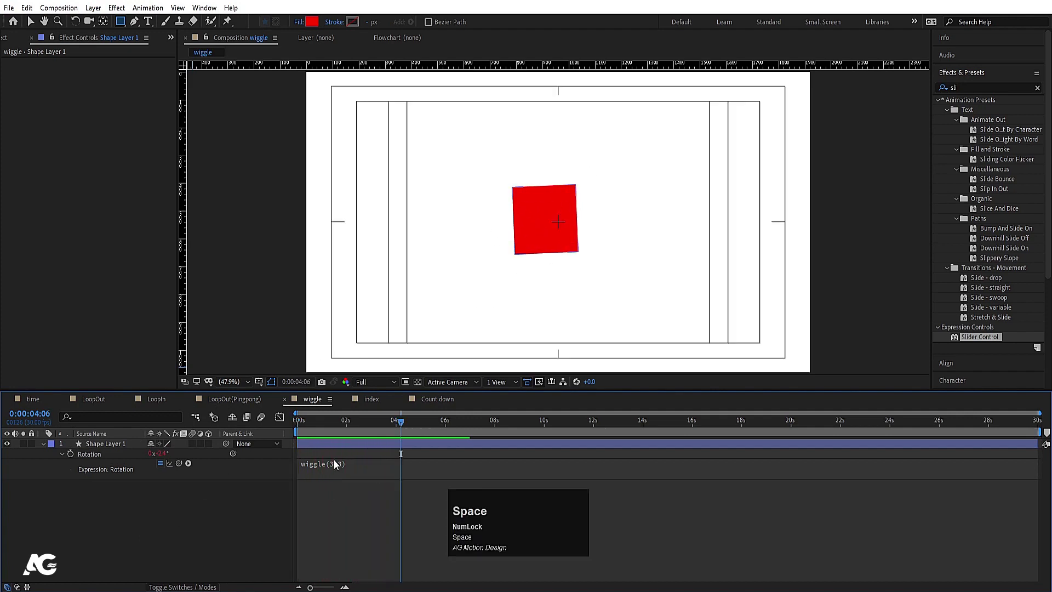
click(334, 463)
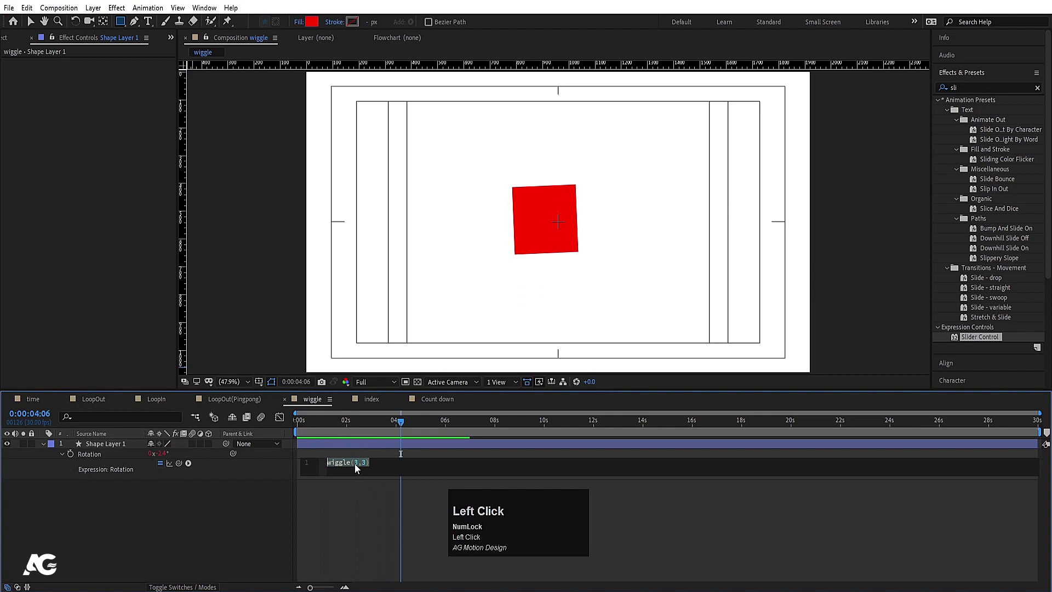
key(space)
click(344, 472)
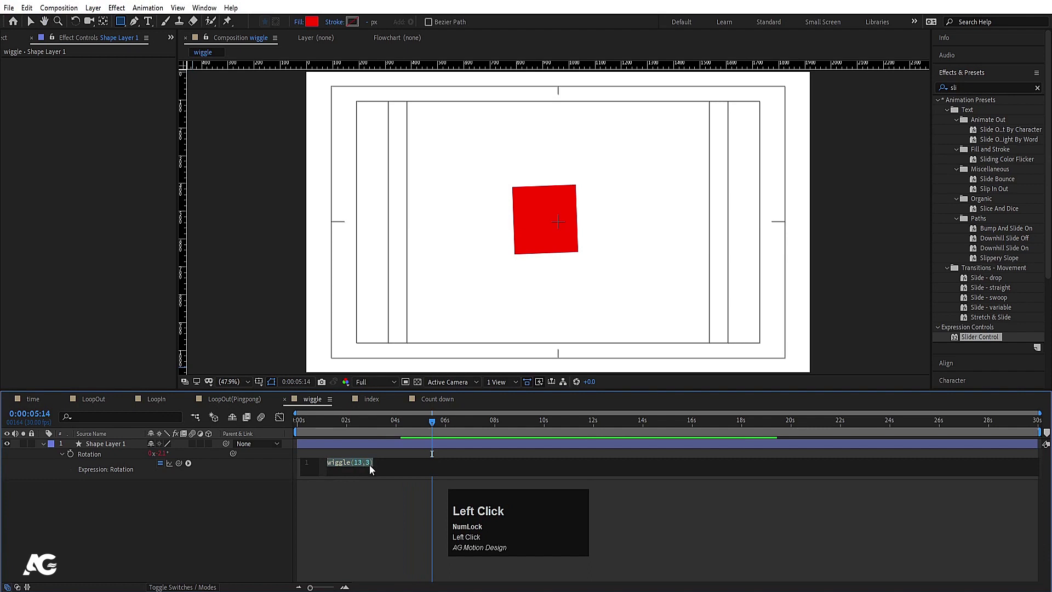
key(space)
click(345, 432)
key(space)
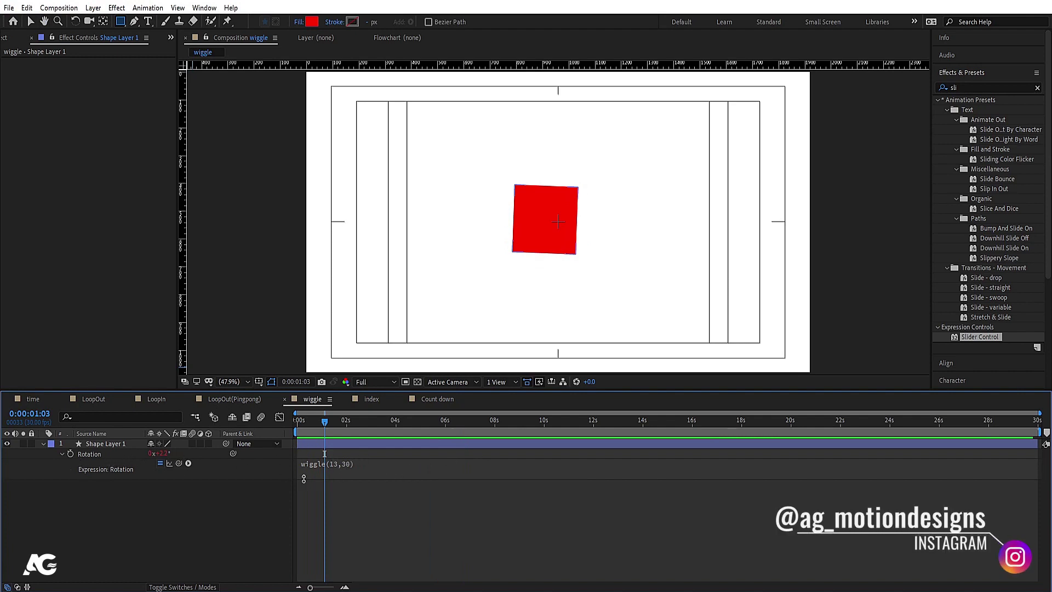
key(space)
click(71, 461)
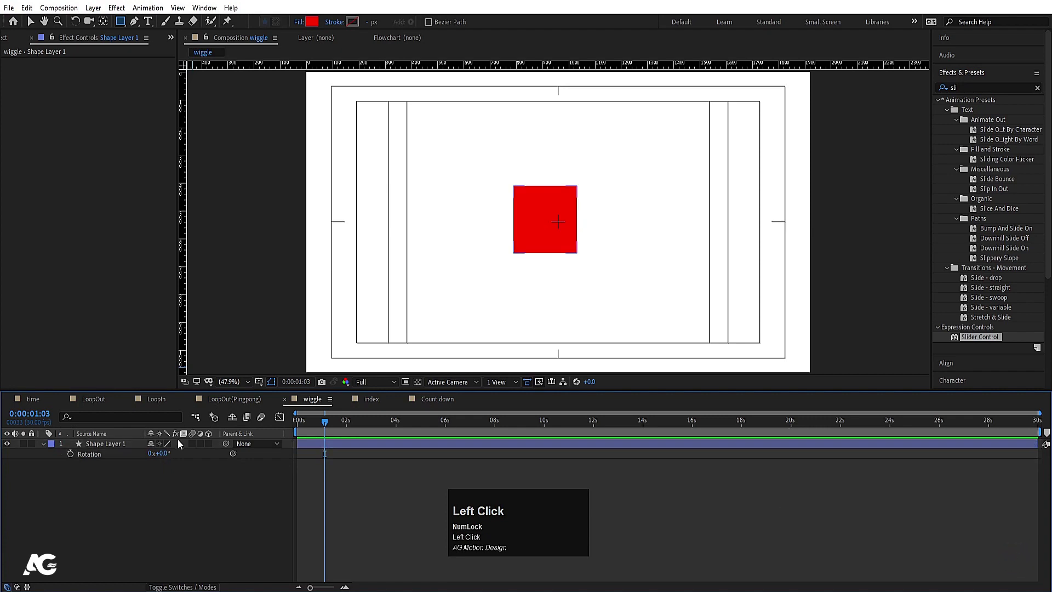
Apply and preview the Wiggle - rotation and Wiggle - position presets on the square, then undo.
click(103, 452)
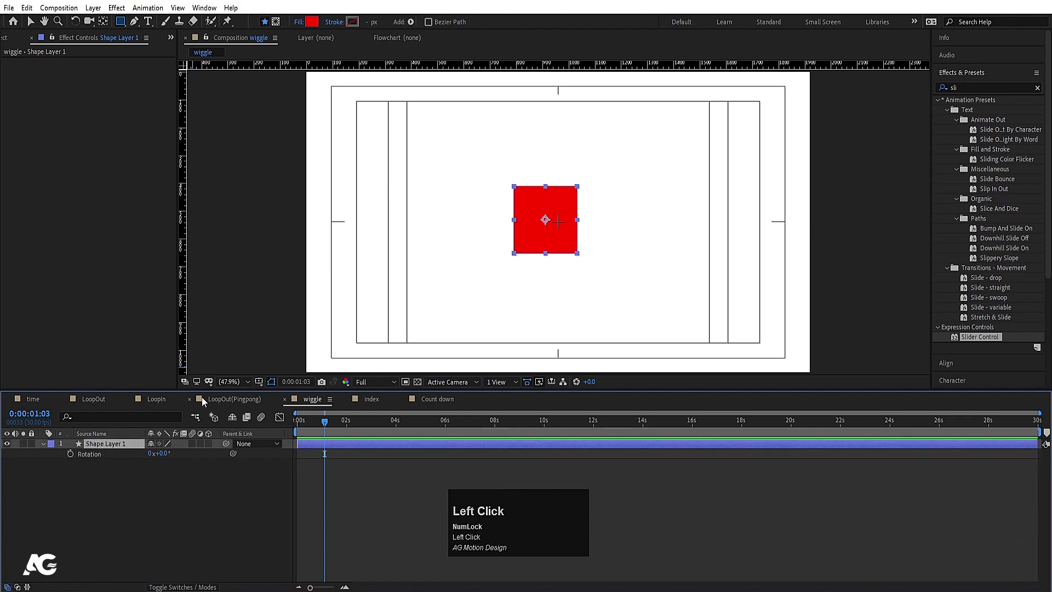
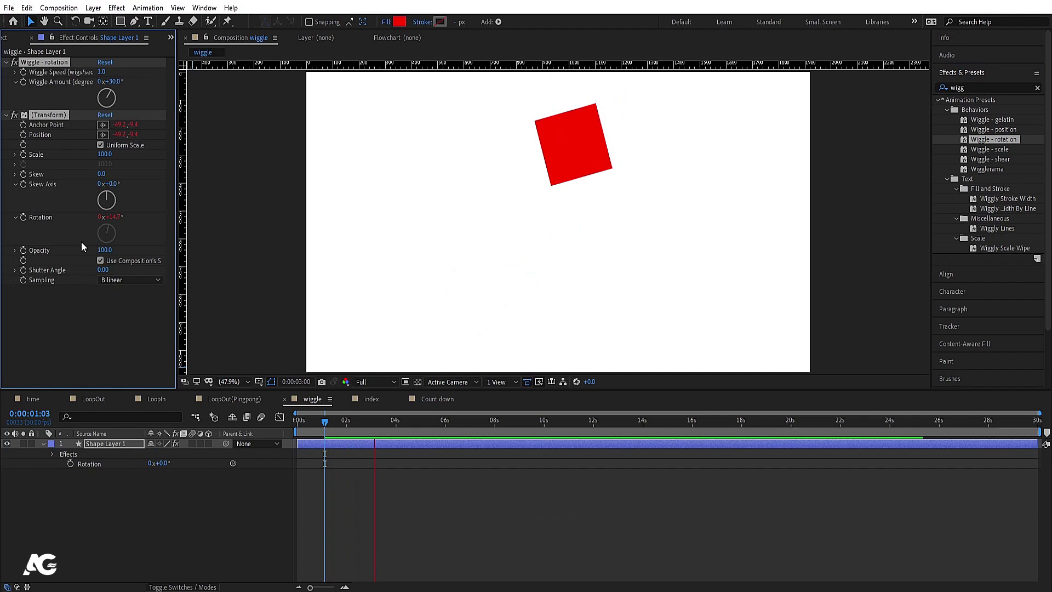
key(space)
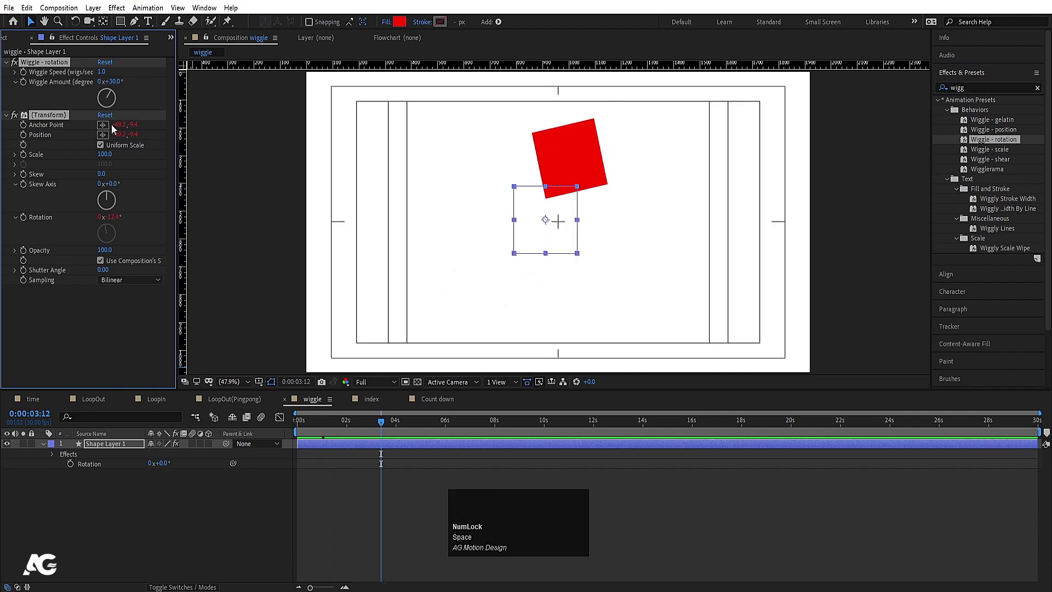
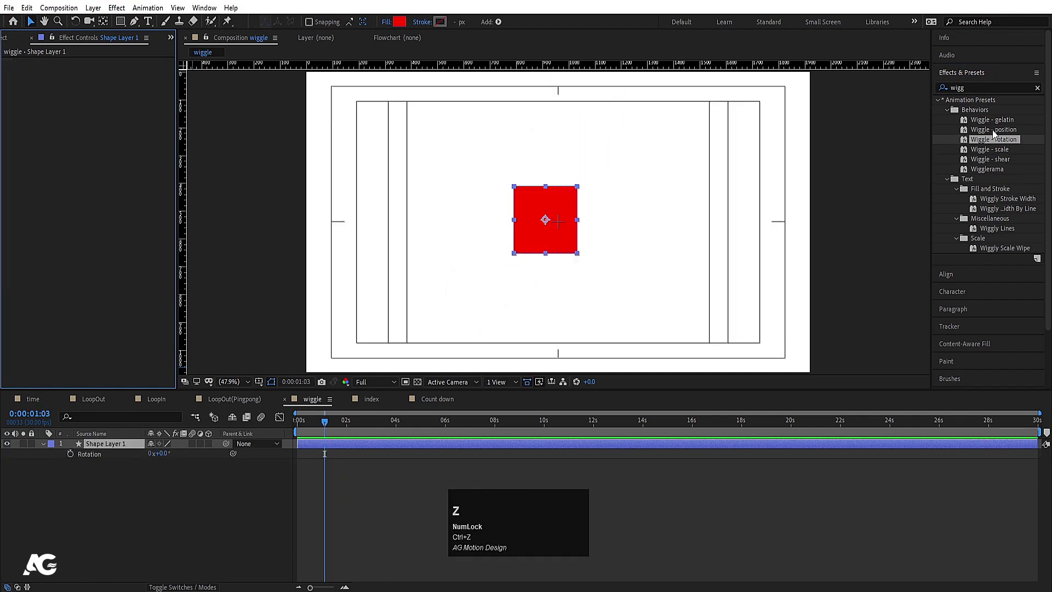
click(994, 135)
key(space)
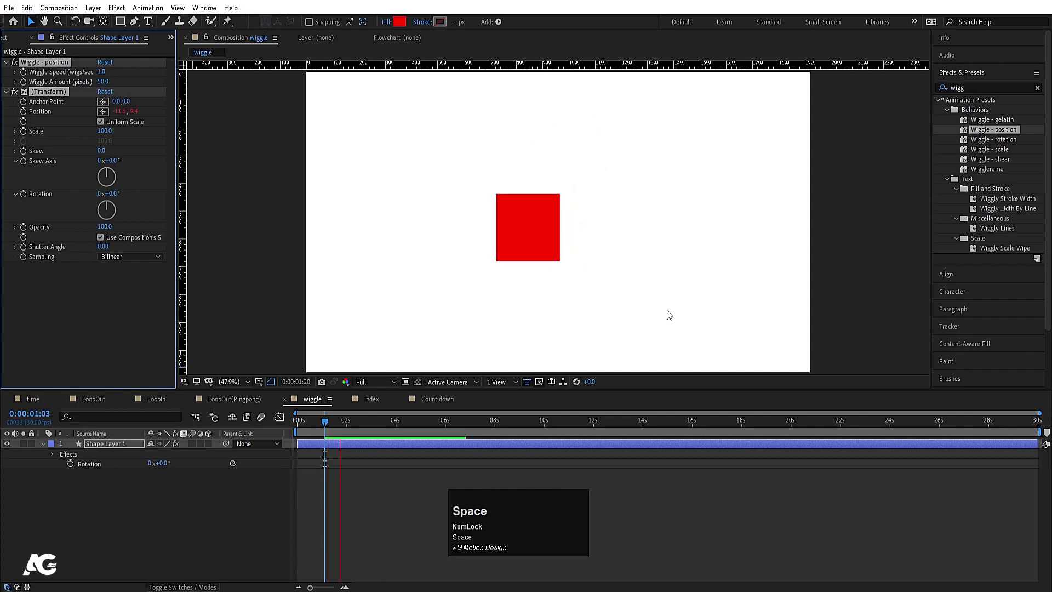
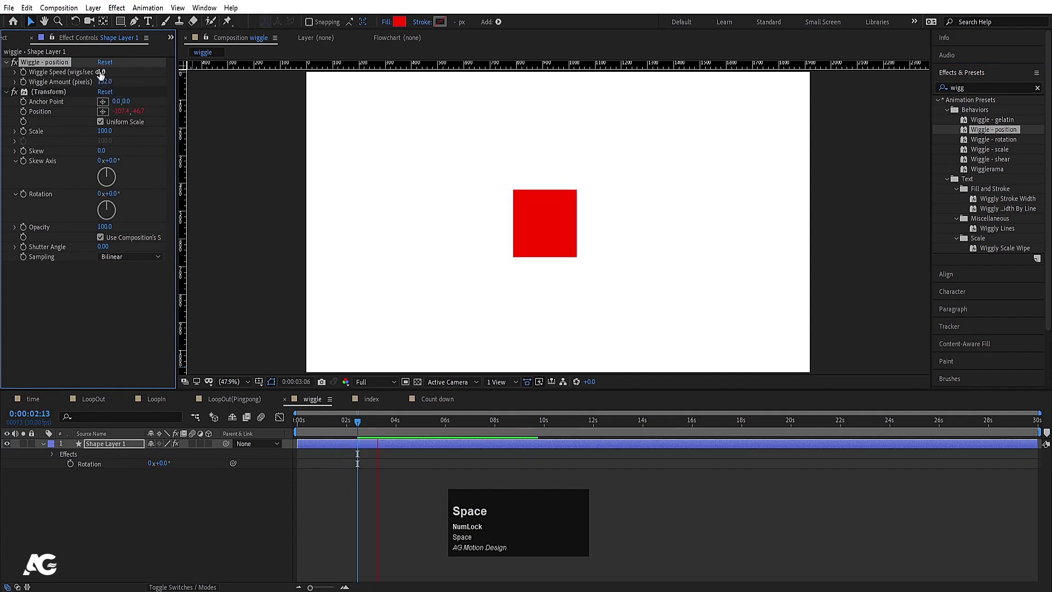
key(ctrl+z)
Leave the wiggle comp and switch to the empty index composition.
click(282, 531)
click(373, 406)
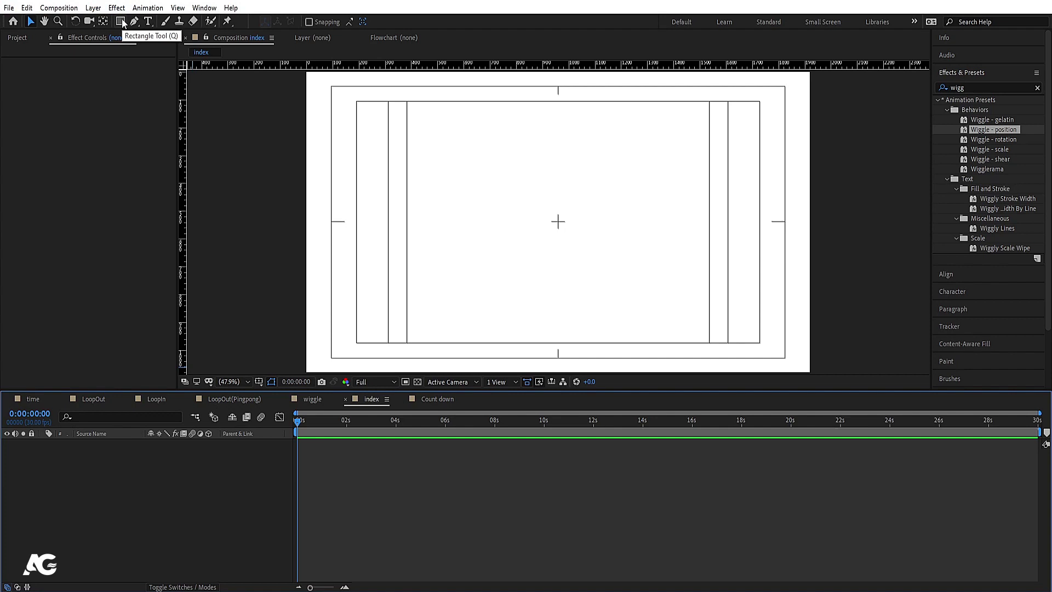
Draw a red square left of centre, center its anchor point, and start editing its Position value.
click(125, 23)
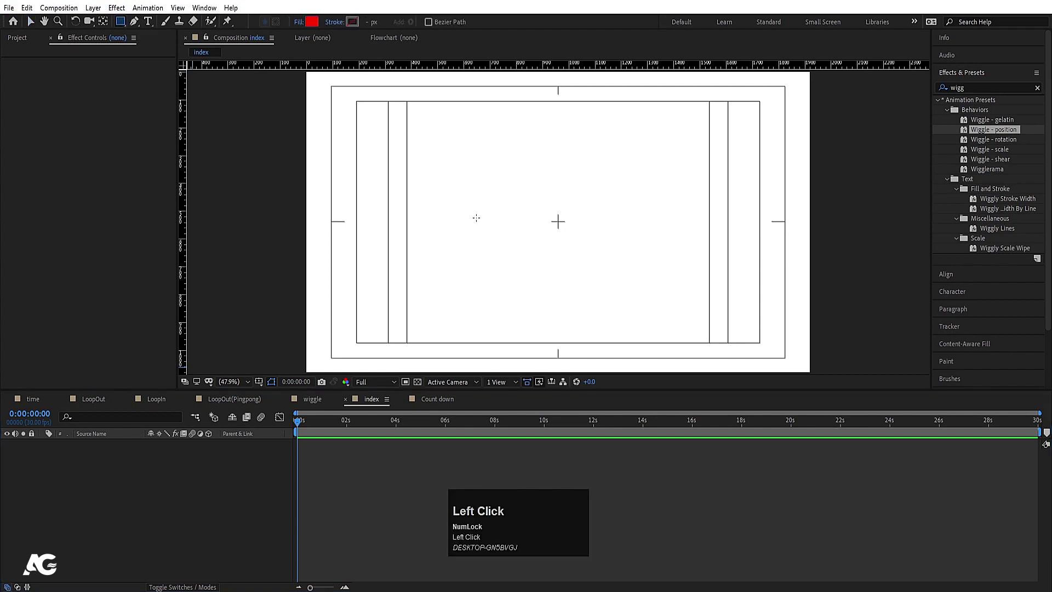
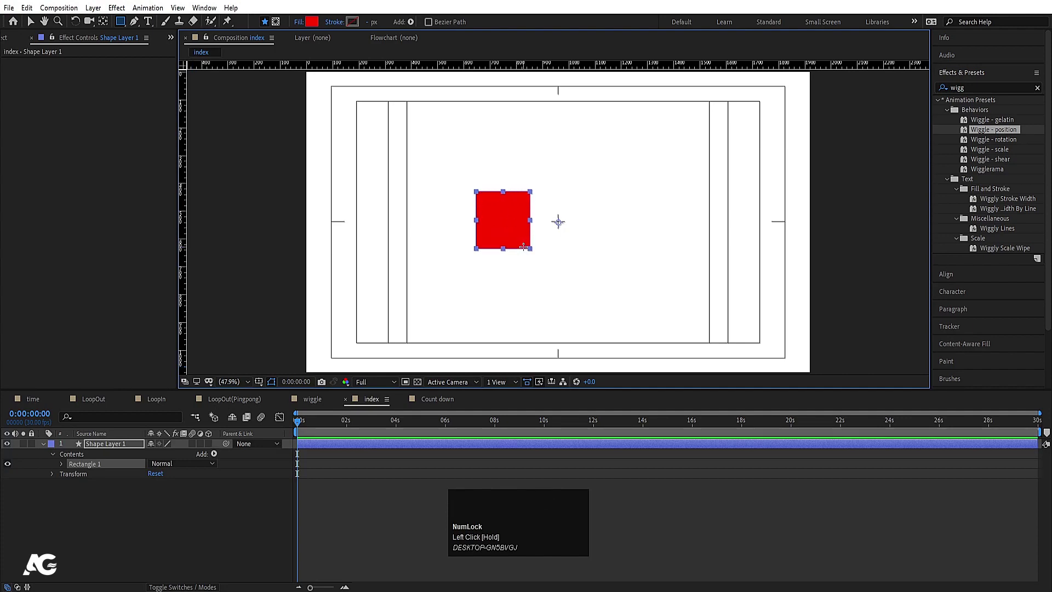
key(ctrl+alt+Home)
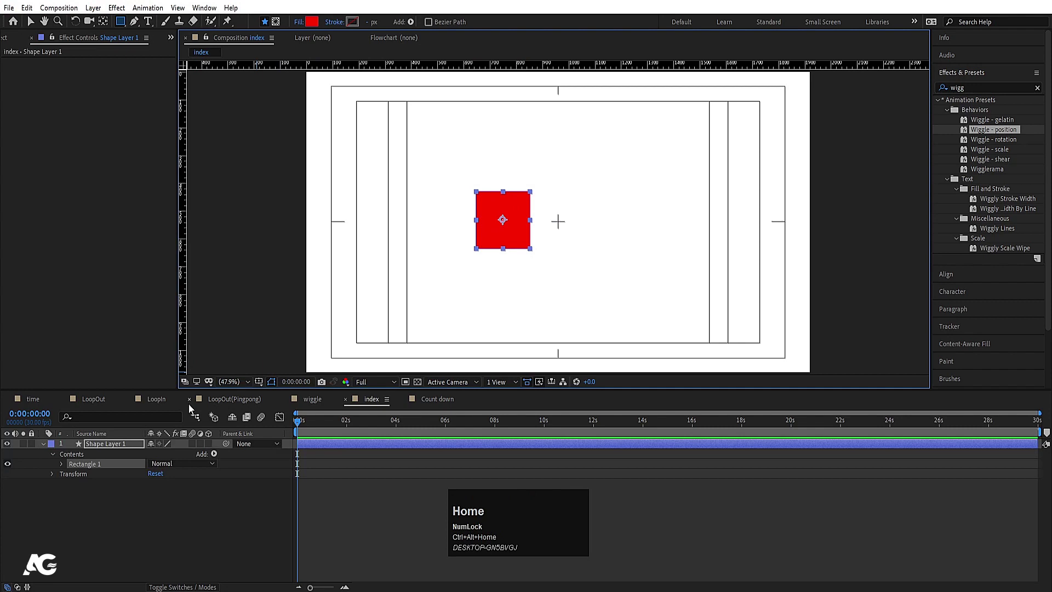
key(p)
click(172, 491)
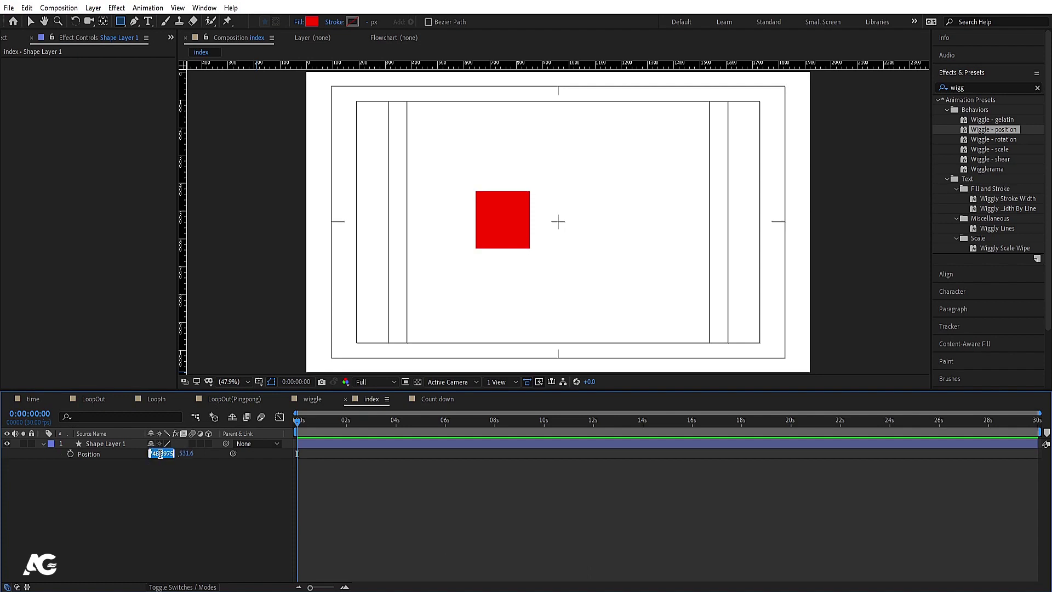
Begin the Position expression array with position[0] as the x component.
click(181, 463)
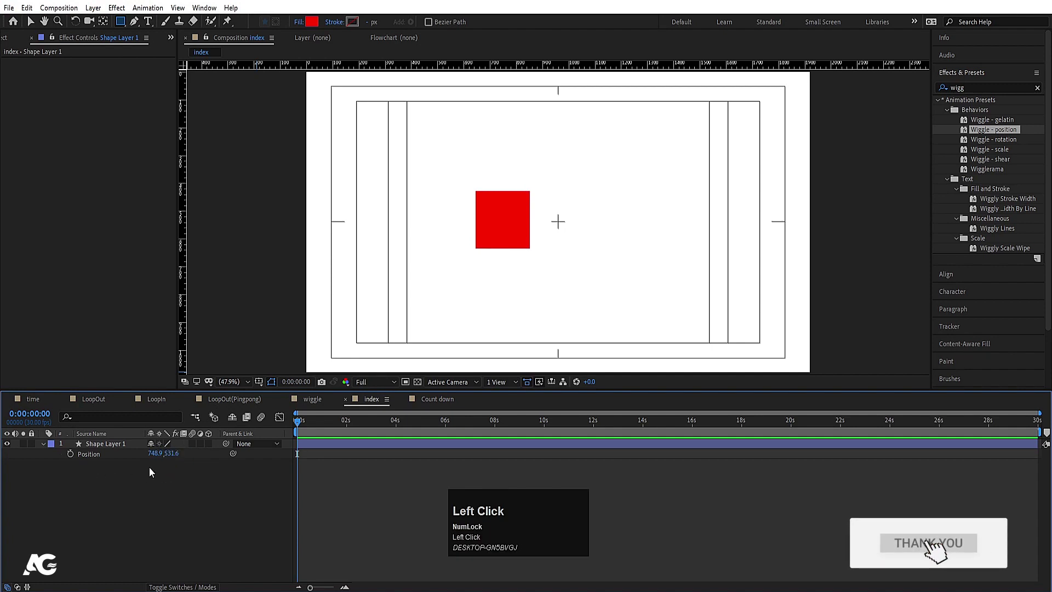
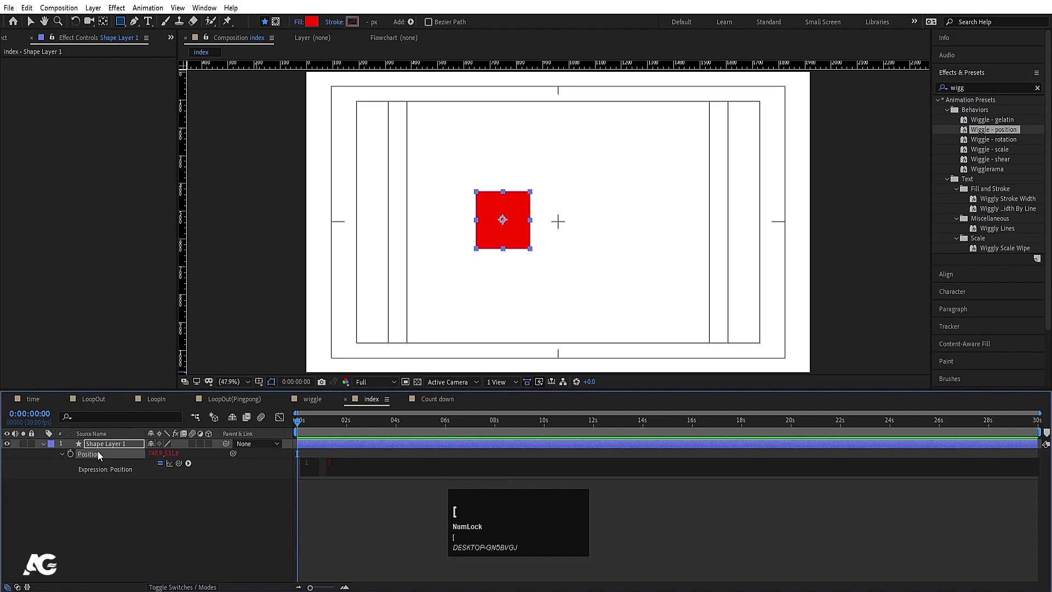
key(])
key(Left)
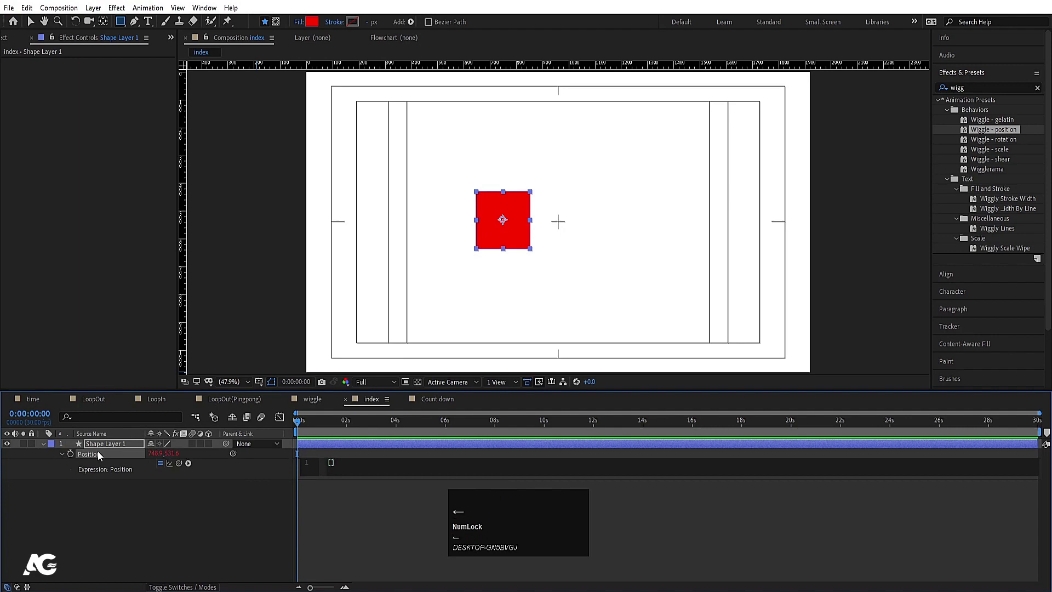
text(pos)
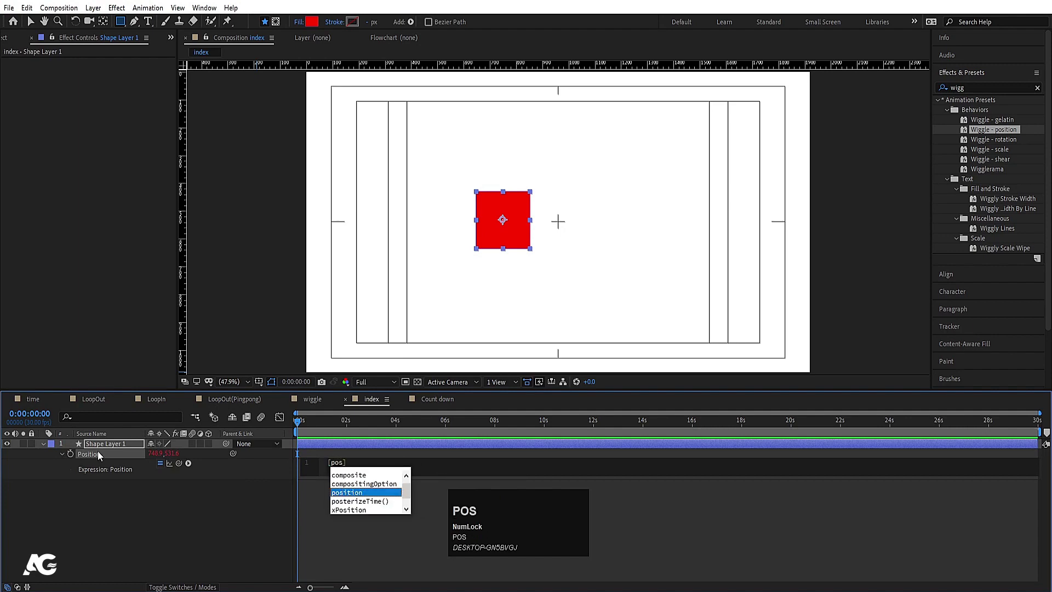
key(Return)
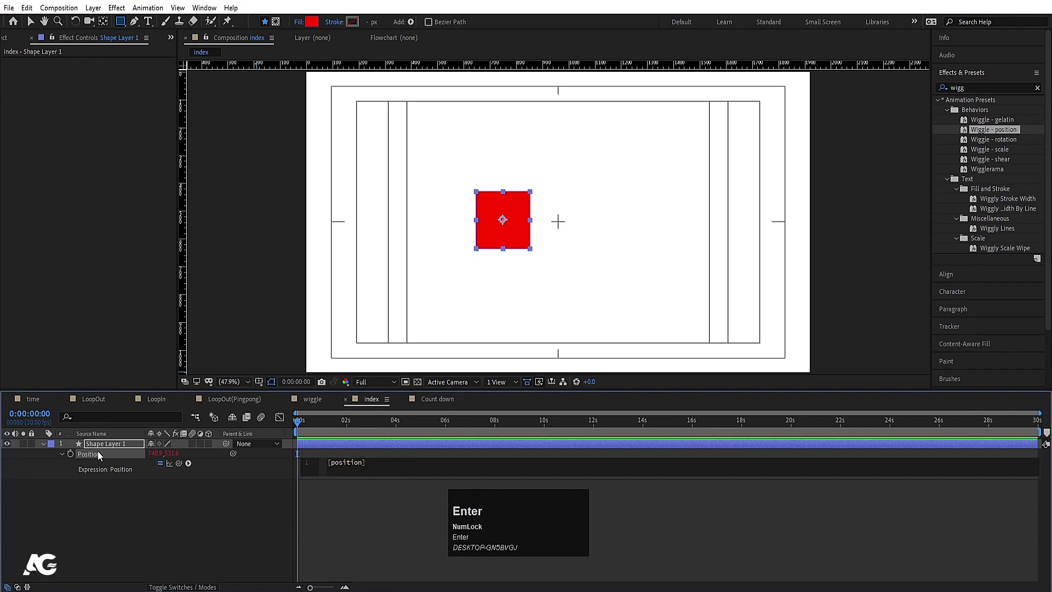
key([)
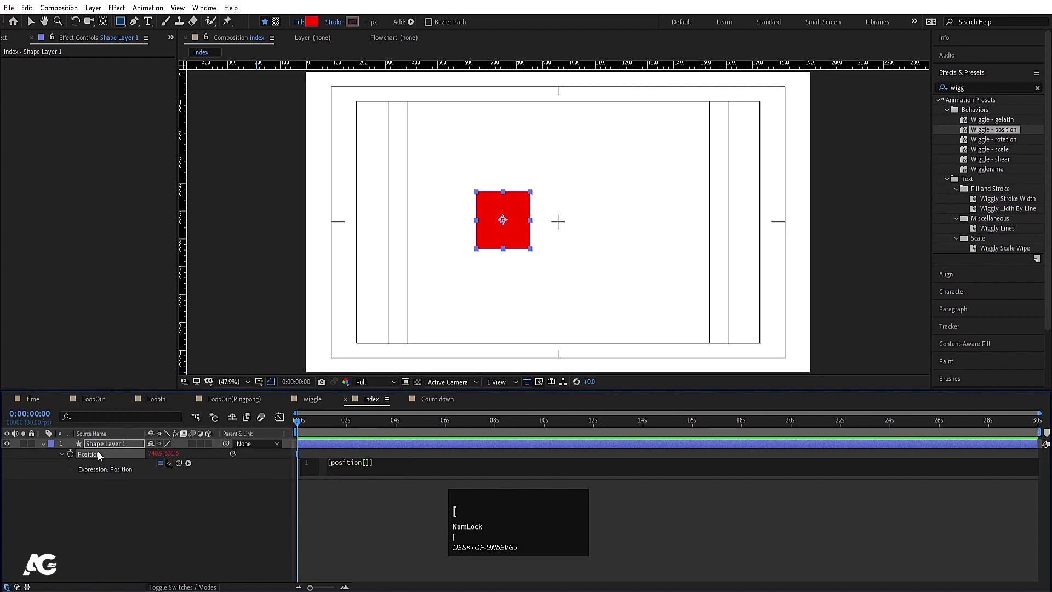
key(0)
key(Right)
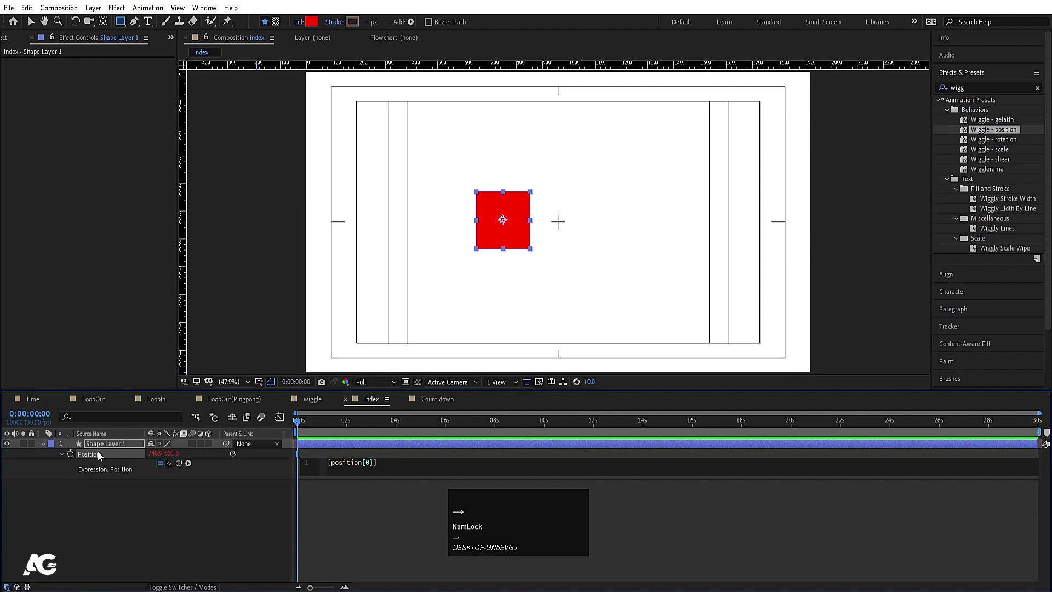
Complete the expression as [position[0],position[1]], commit it, and reopen it for editing.
key(,)
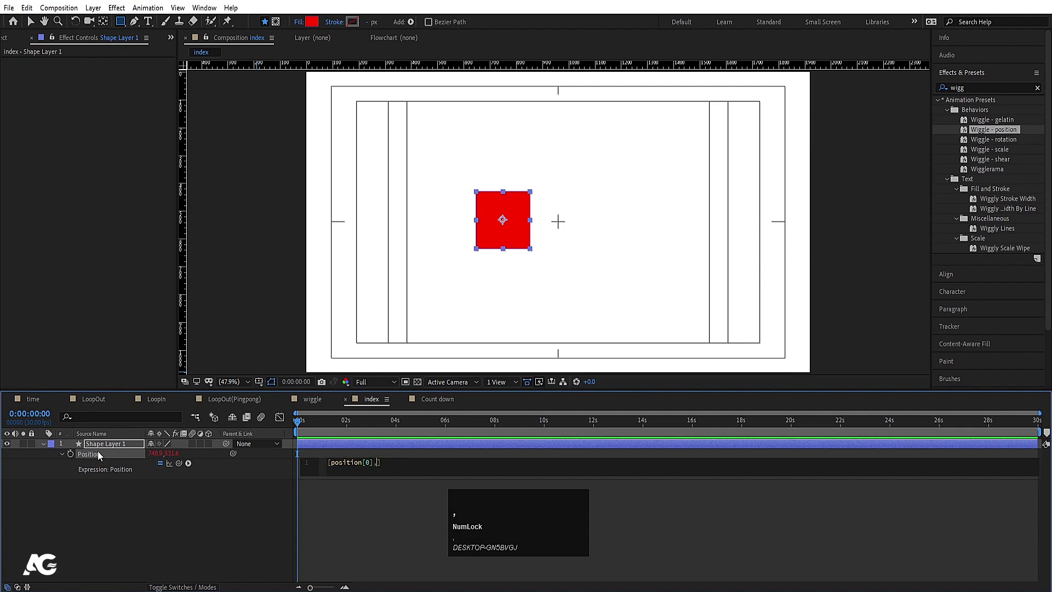
text(pos)
key(Return)
key([)
text([1)
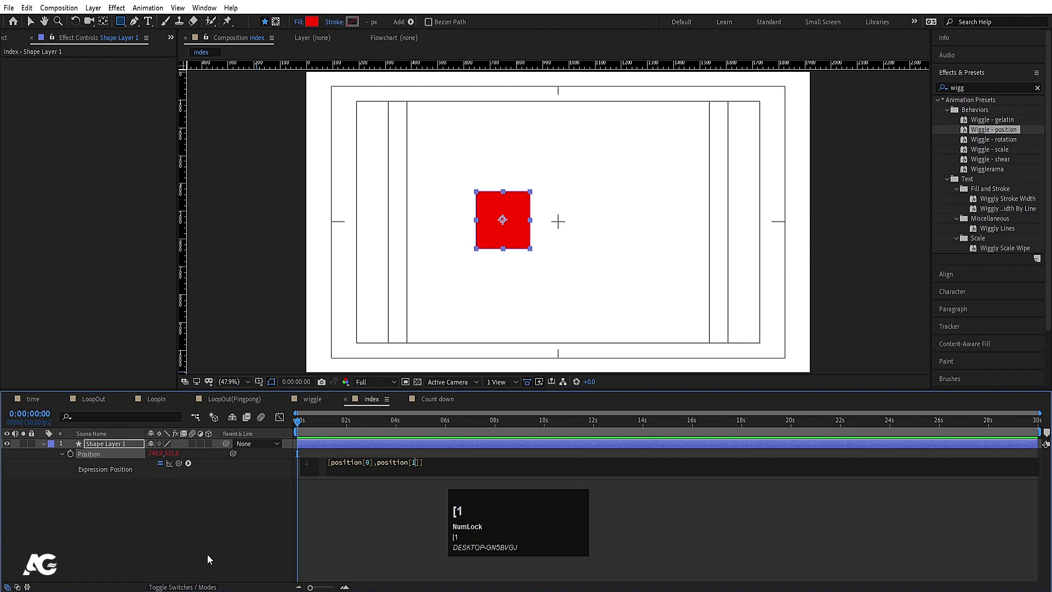
click(208, 552)
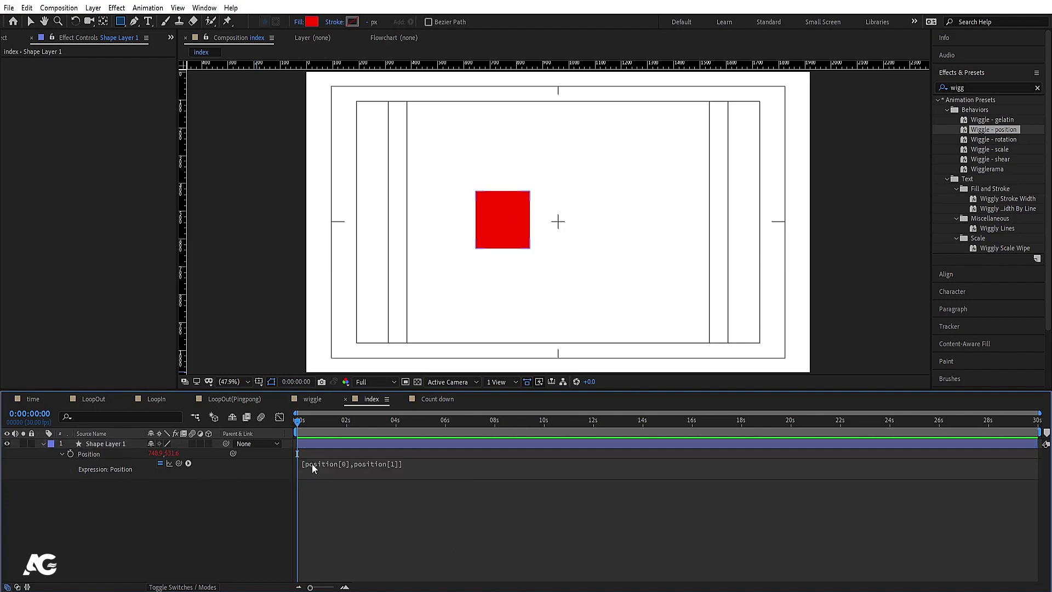
click(312, 464)
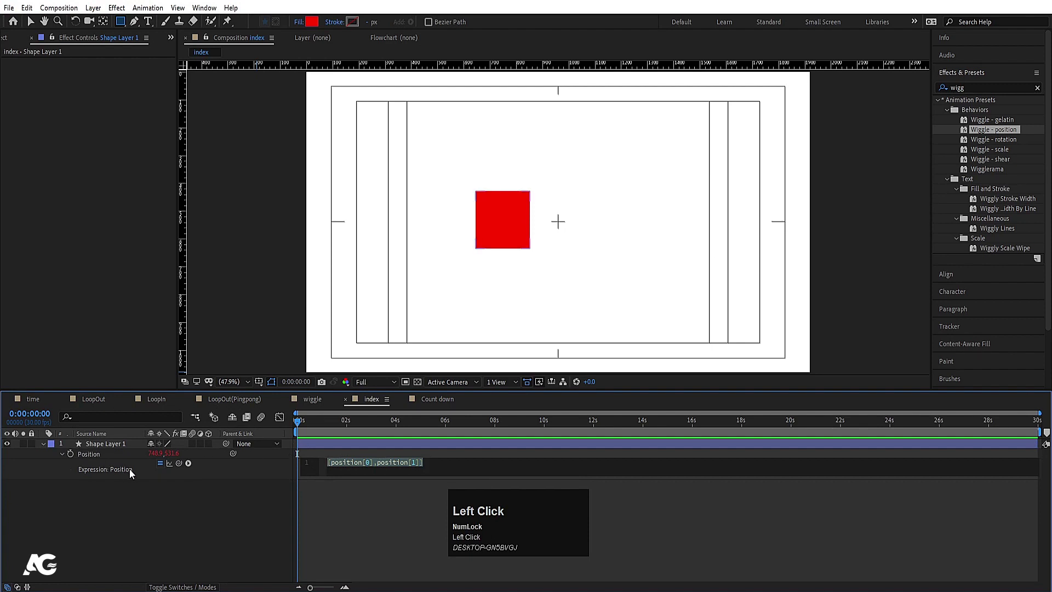
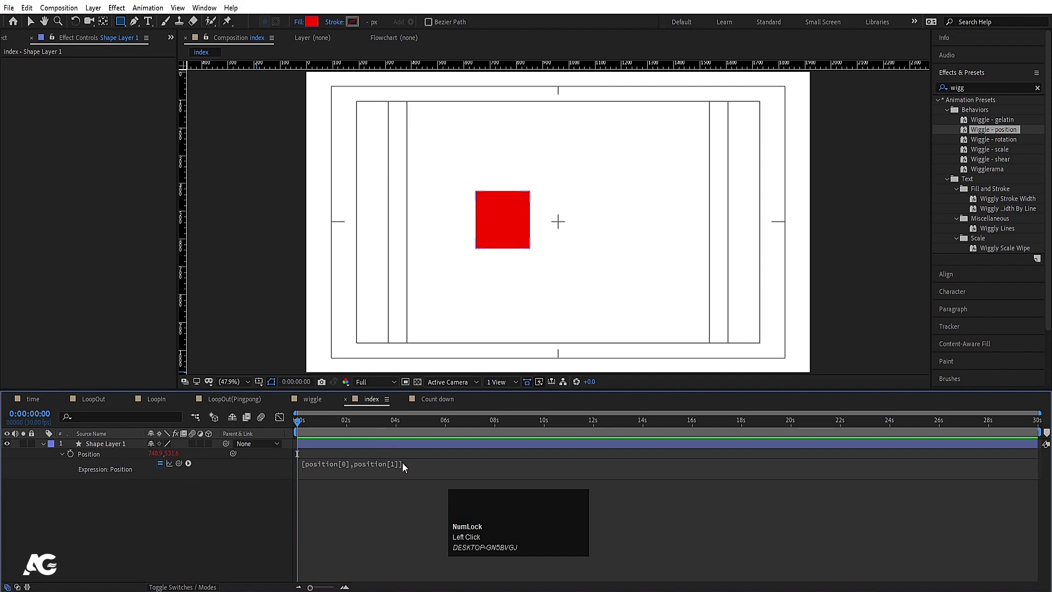
Add a numeric offset inside the Position expression, fixing a bracket syntax error along the way.
click(401, 472)
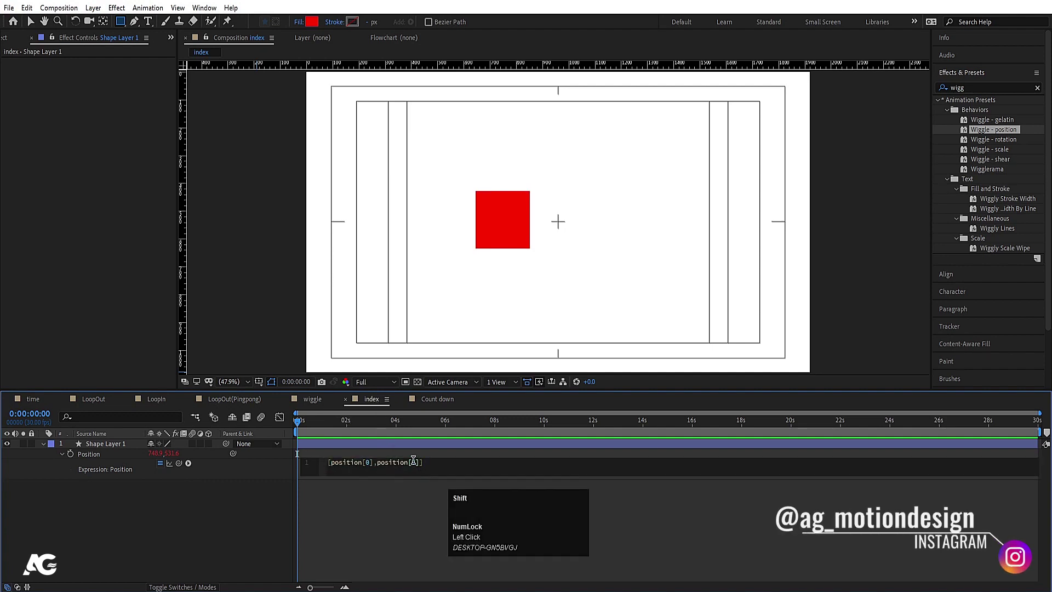
key(shift+=)
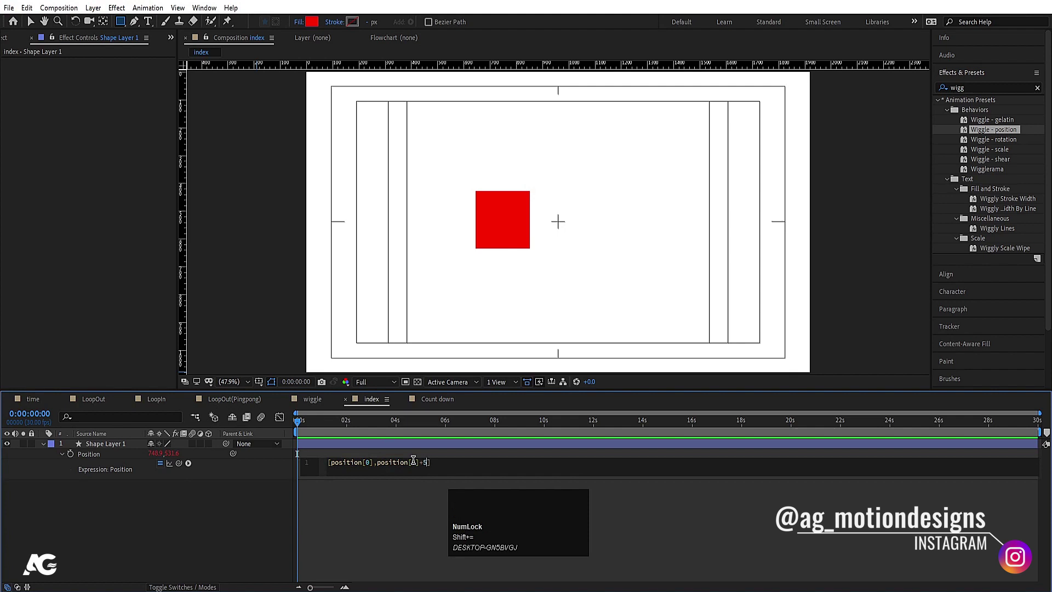
scroll(down, 3)
click(228, 521)
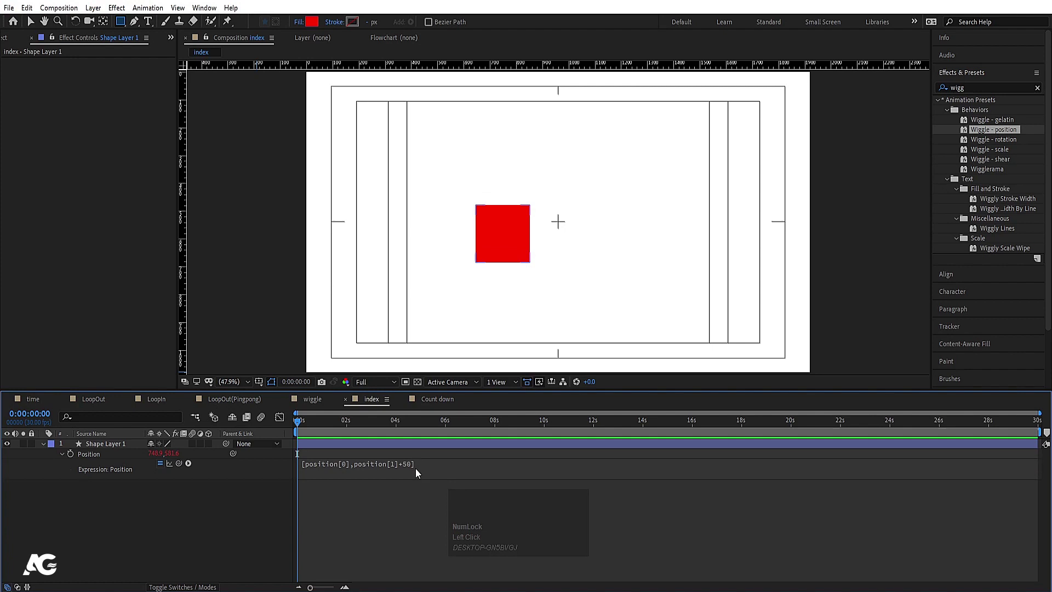
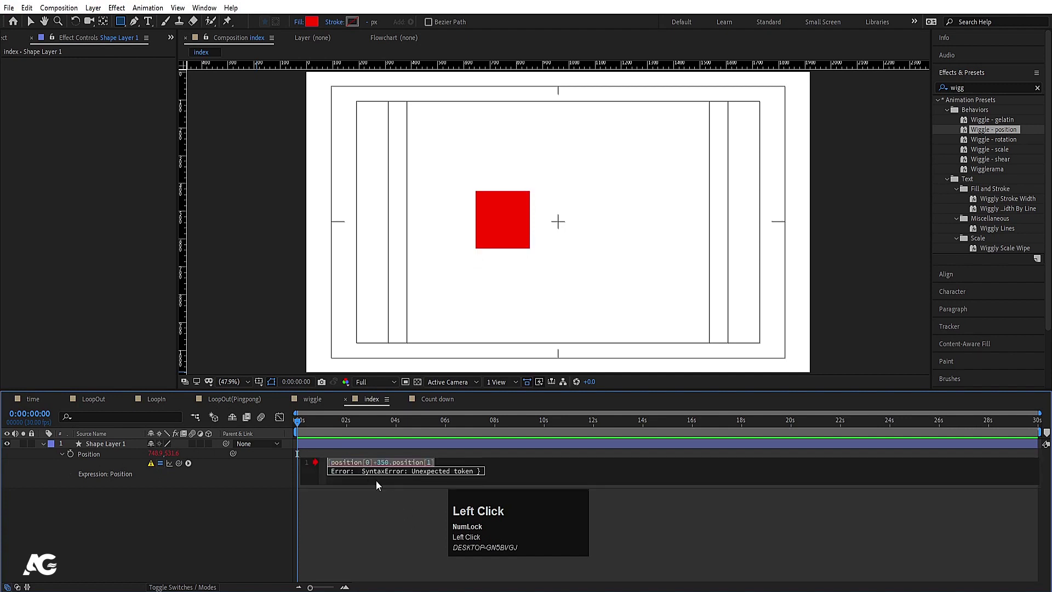
click(447, 460)
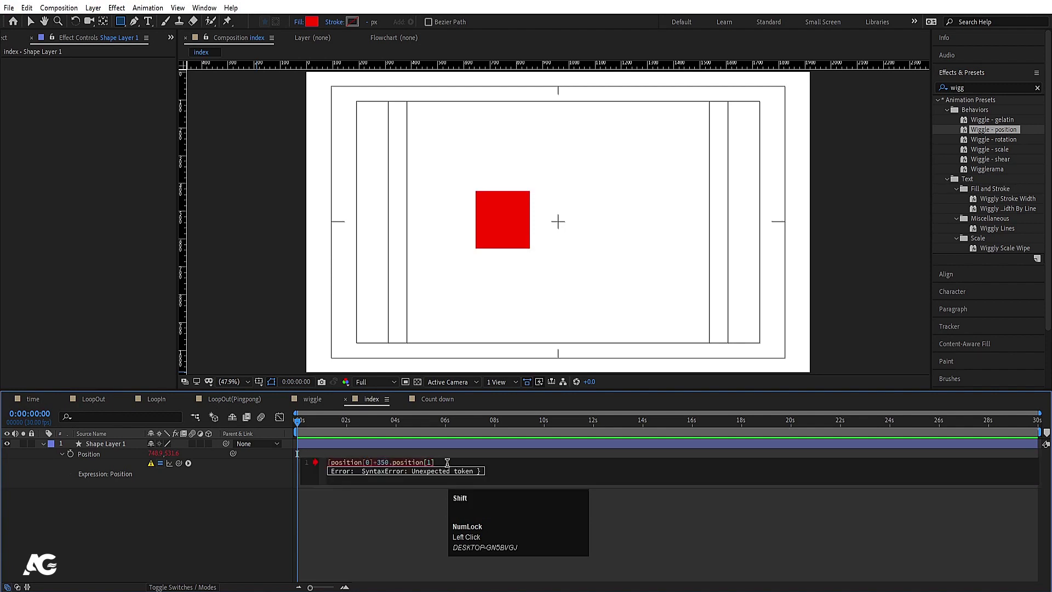
key(])
click(381, 521)
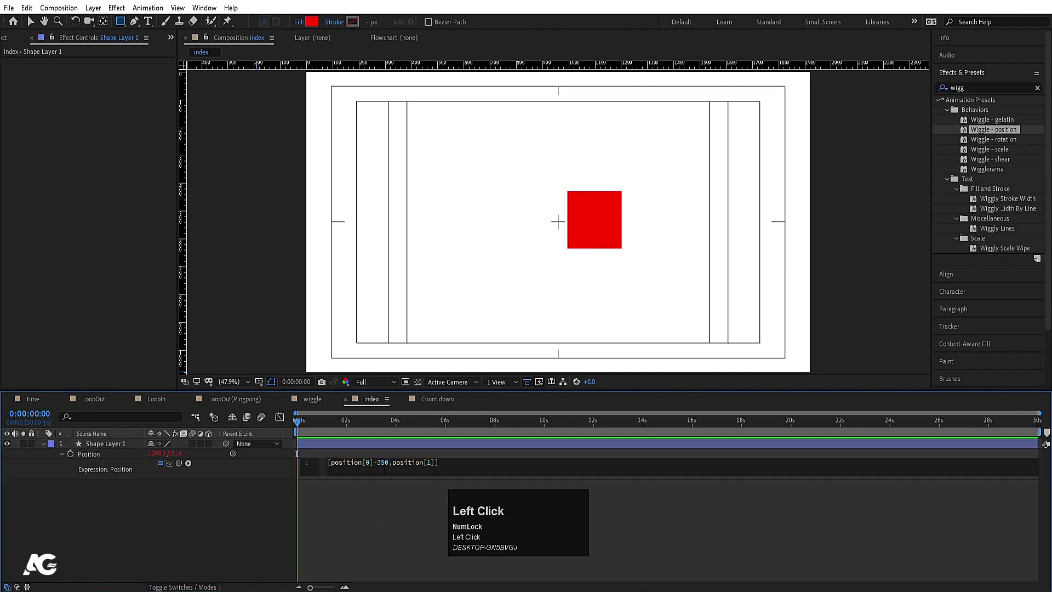
key(space)
click(365, 445)
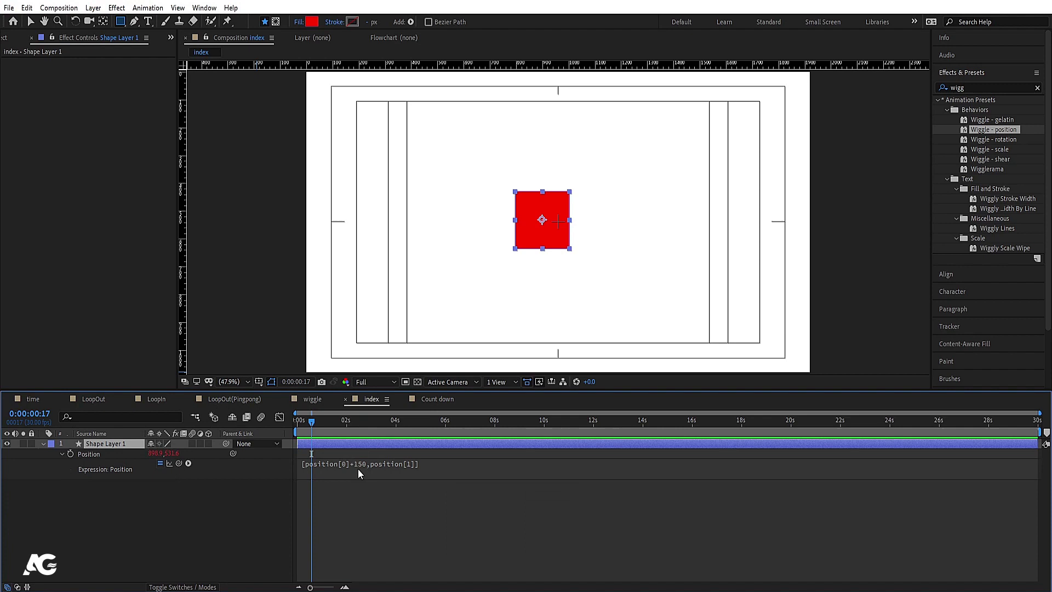
Multiply the offset by index, test duplicating the square, then undo the duplicates.
click(364, 473)
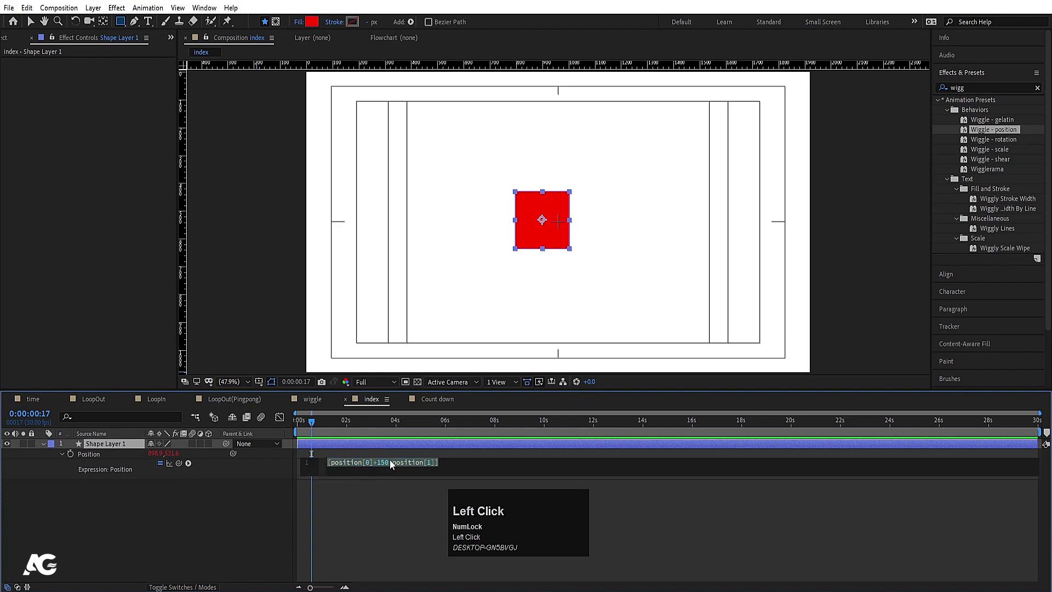
key(shift+8)
text(ind)
key(Return)
click(235, 533)
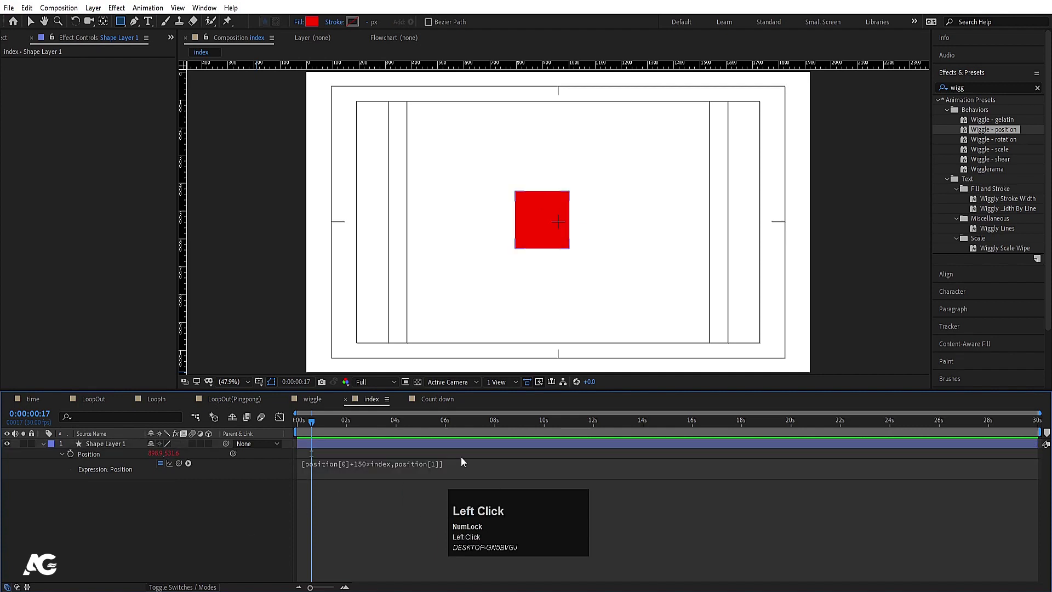
click(112, 446)
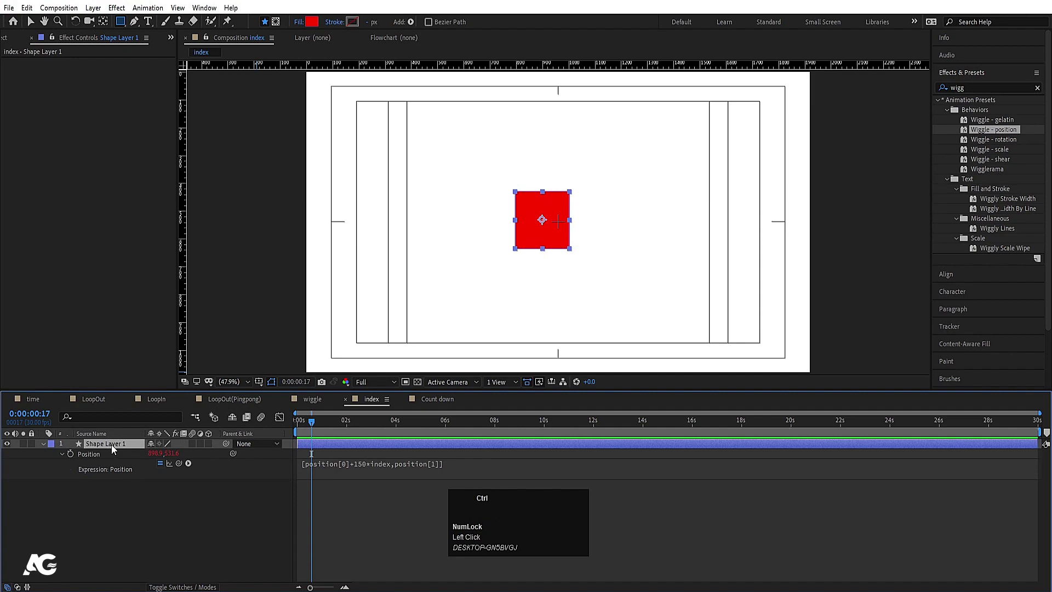
key(ctrl+d)
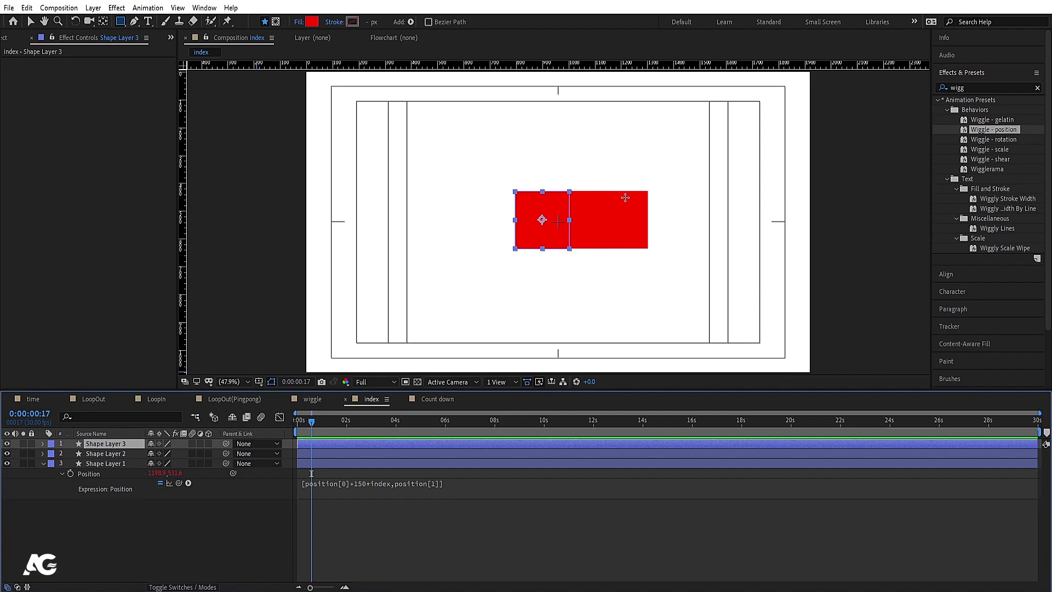
key(ctrl+d)
key(ctrl+z)
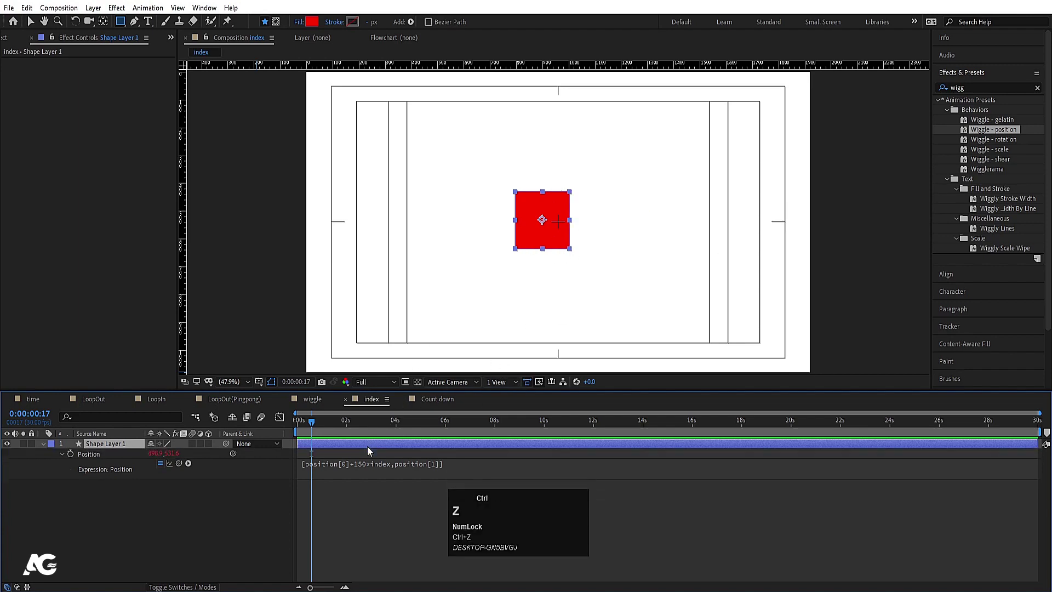
Enlarge the offset and duplicate the square into evenly spaced index-offset copies.
click(360, 472)
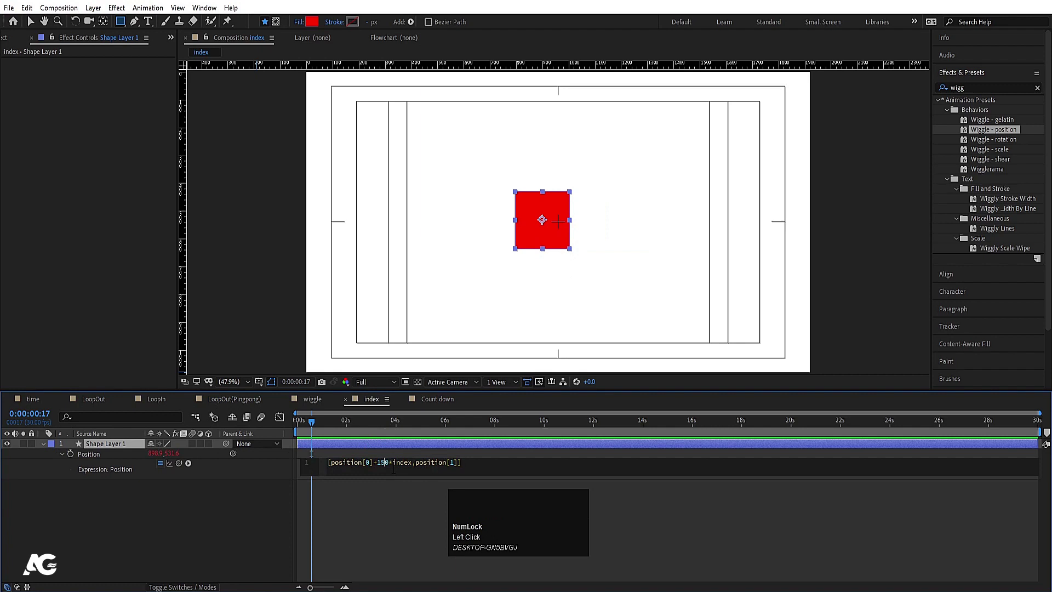
key(Left)
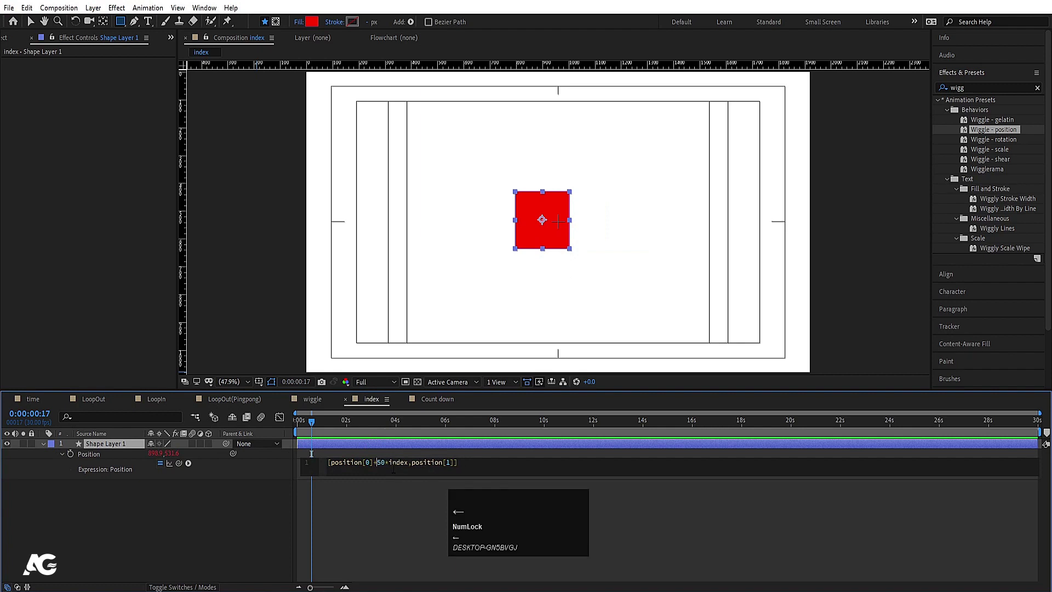
click(205, 500)
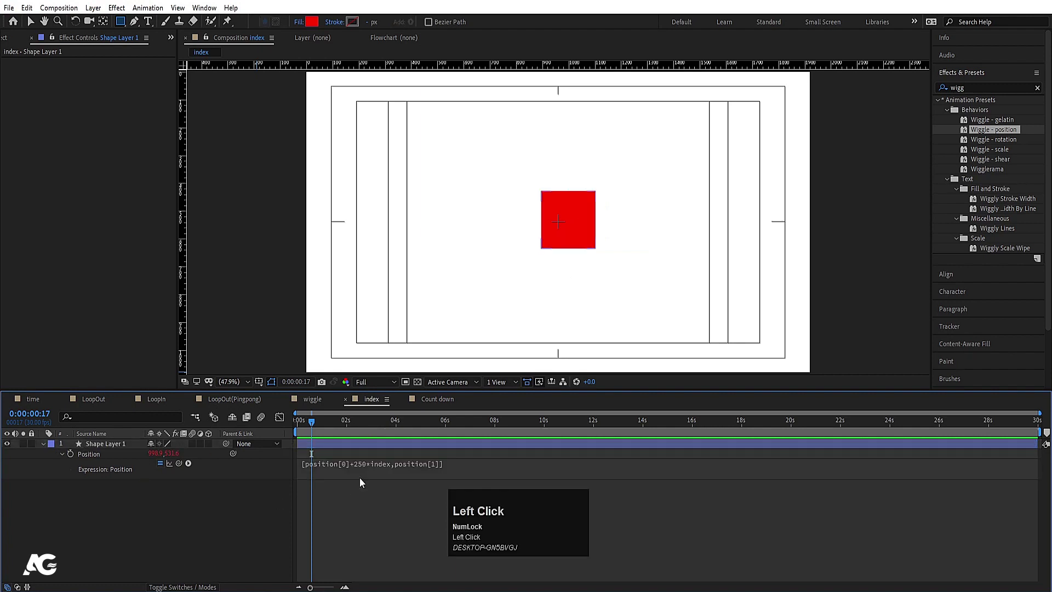
click(122, 447)
key(ctrl+d)
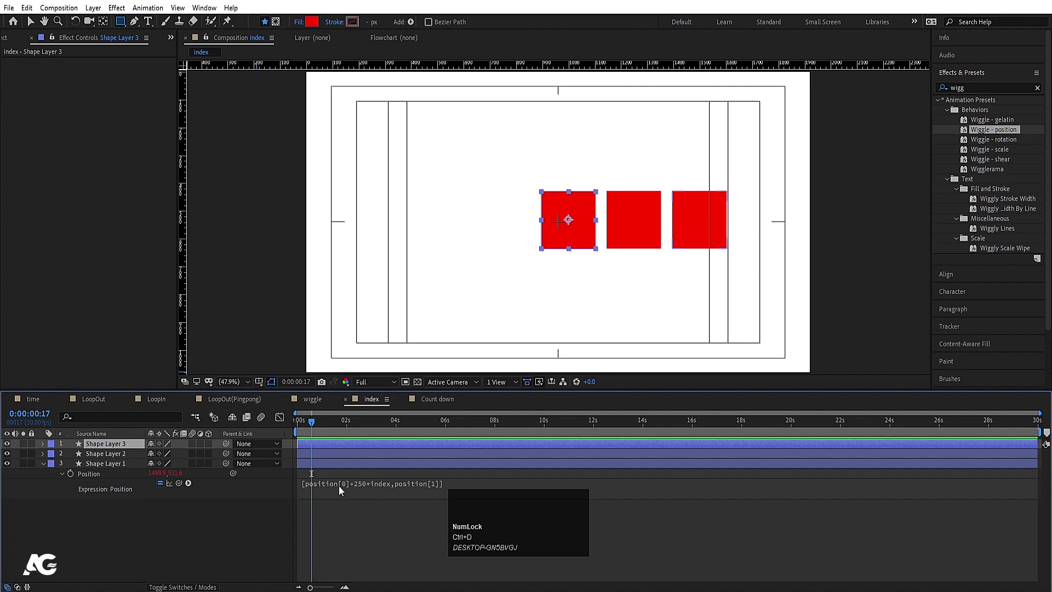
click(108, 463)
key(p)
click(165, 534)
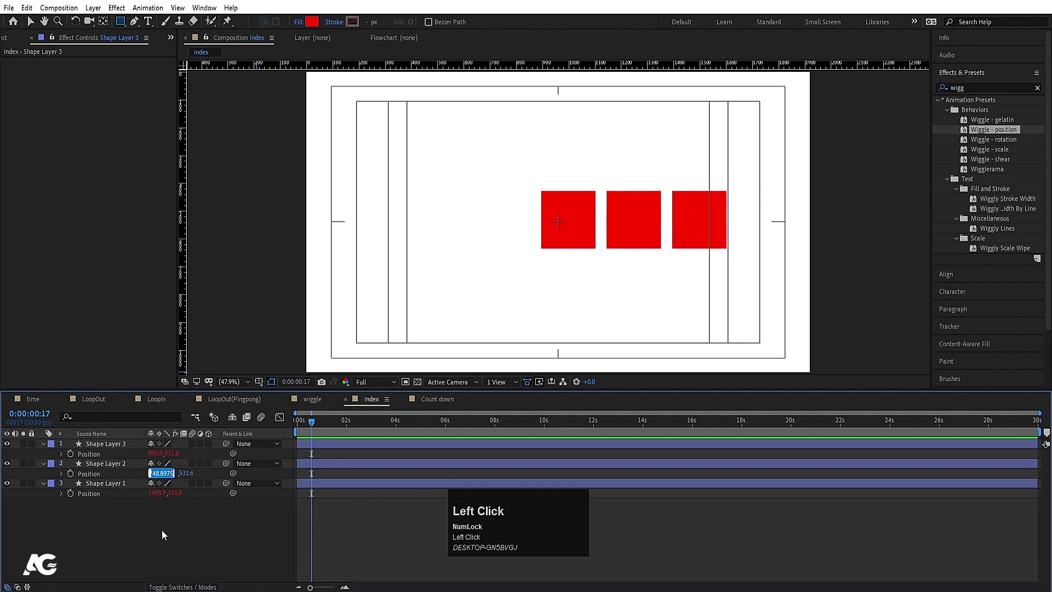
key(space)
Switch to the empty Count down composition.
click(438, 405)
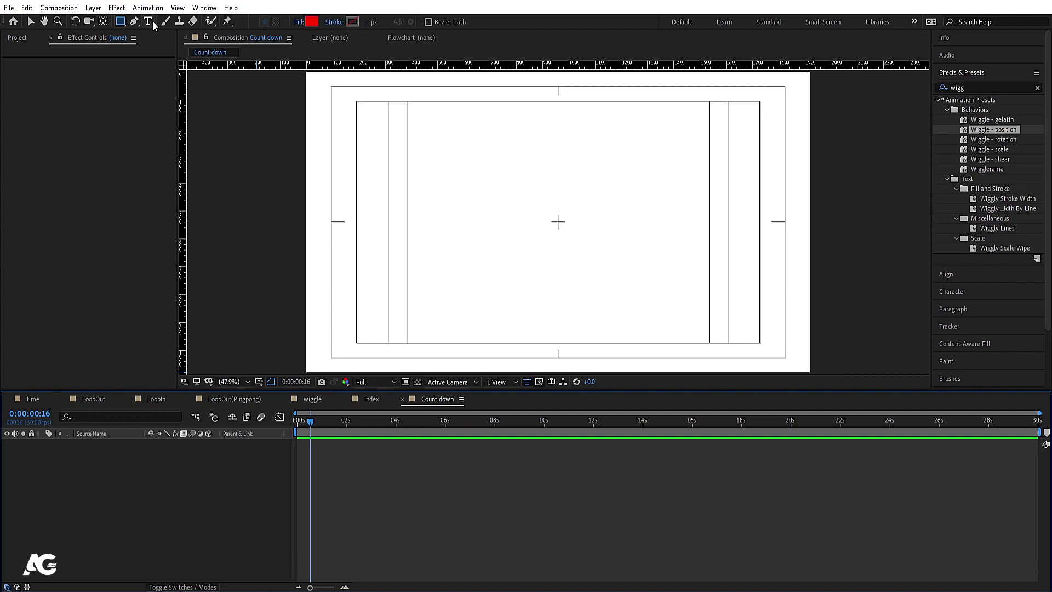
Create the '1' text layer, drag a Slider Control effect onto it, and expand its properties.
click(153, 25)
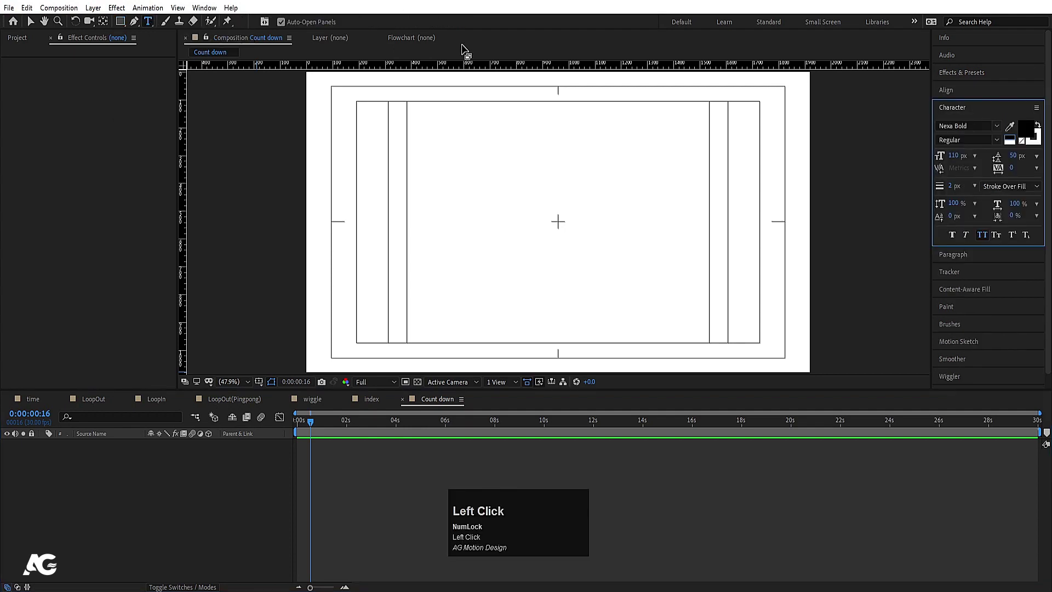
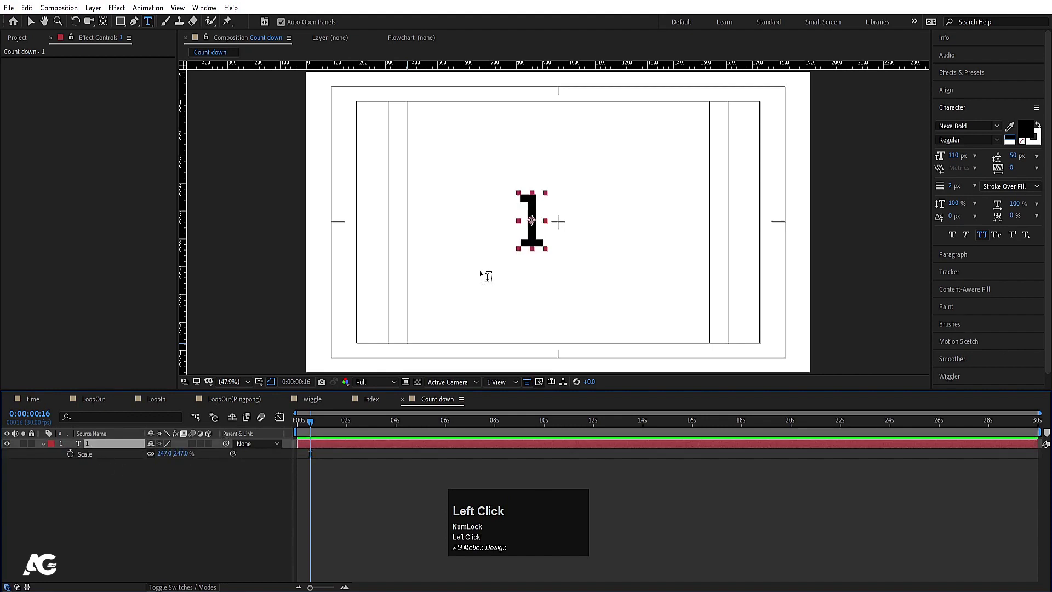
key(ctrl+a)
text(slid)
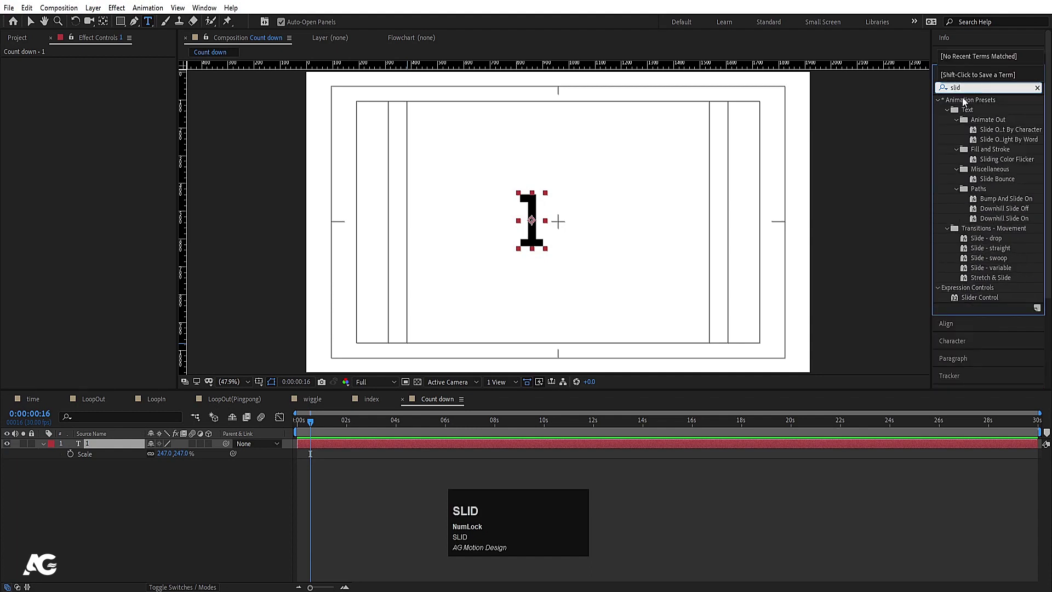
drag(977, 305, 113, 83)
key(ctrl+z)
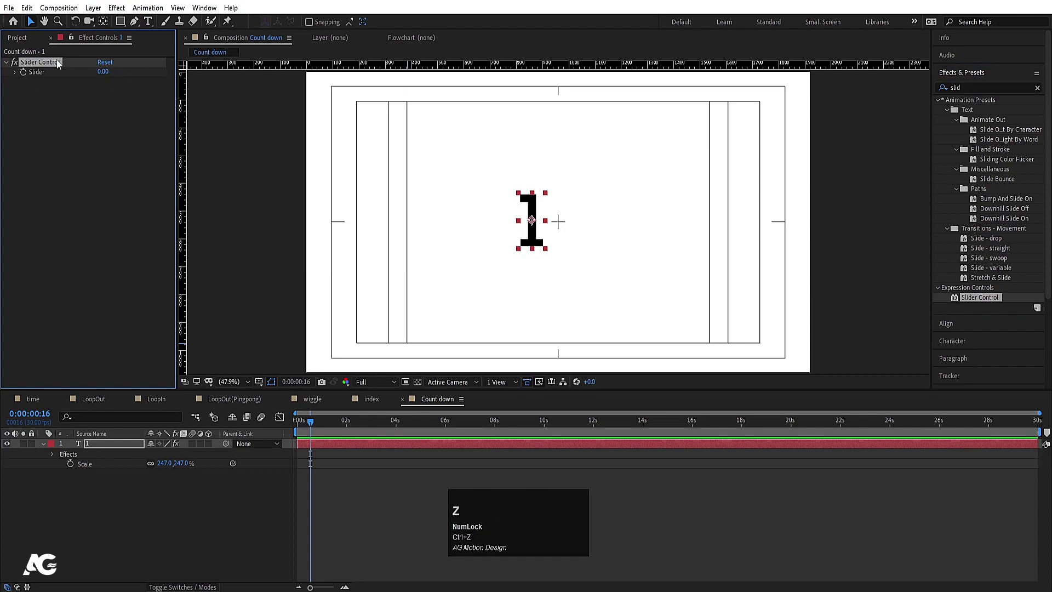
click(45, 454)
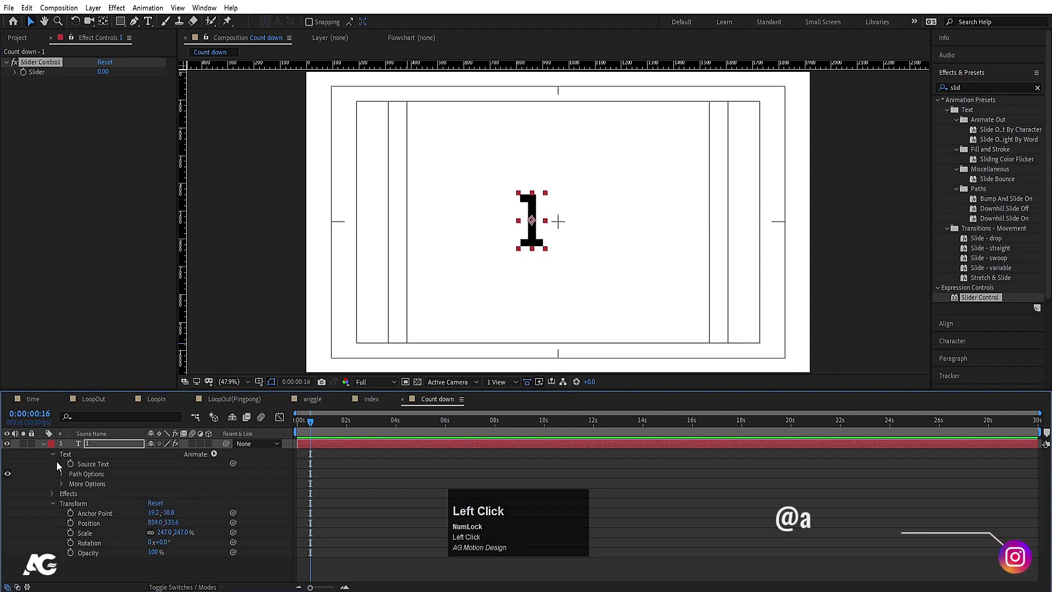
Pick-whip Source Text to the Slider value and set the slider to 0 at the start of the timeline.
click(74, 467)
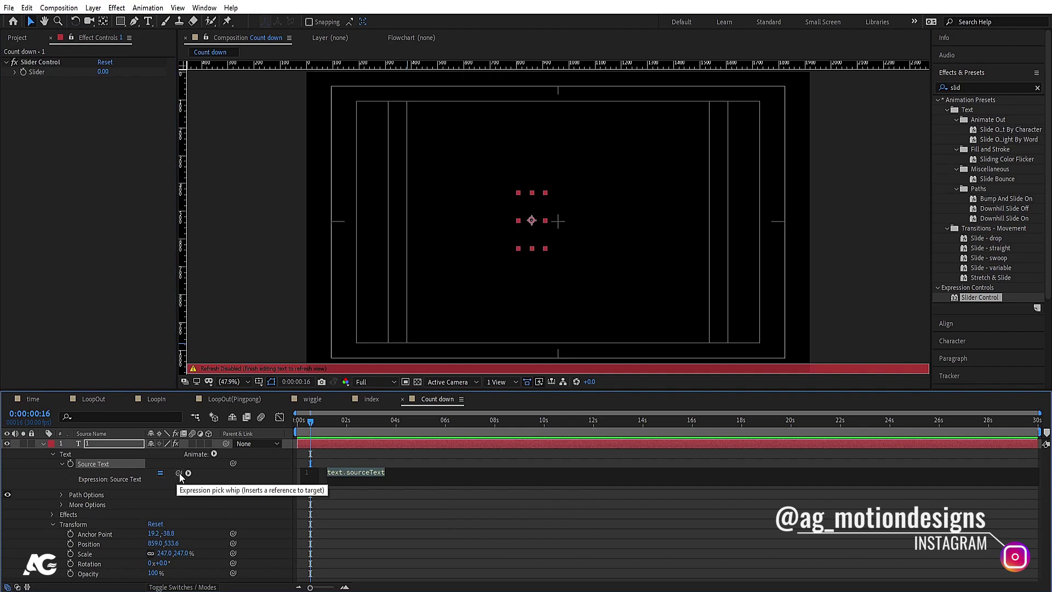
drag(180, 474, 337, 456)
key(space)
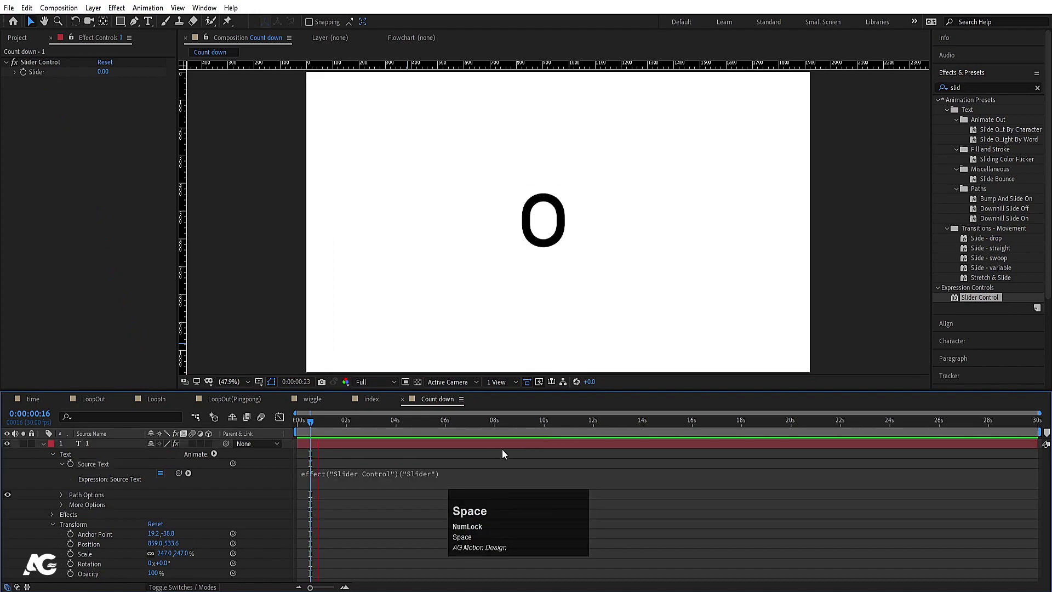
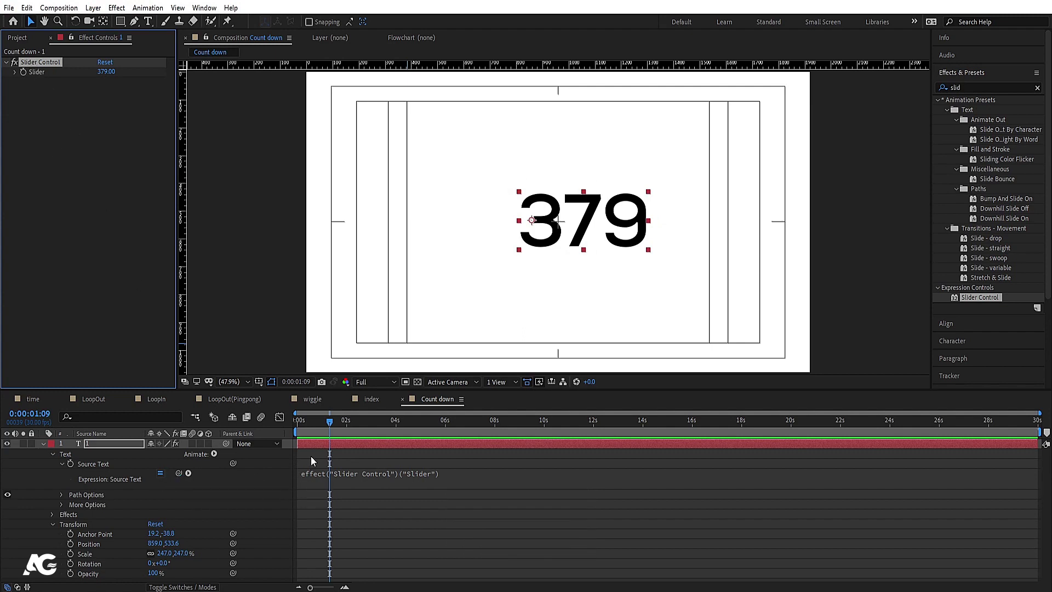
drag(315, 463, 98, 446)
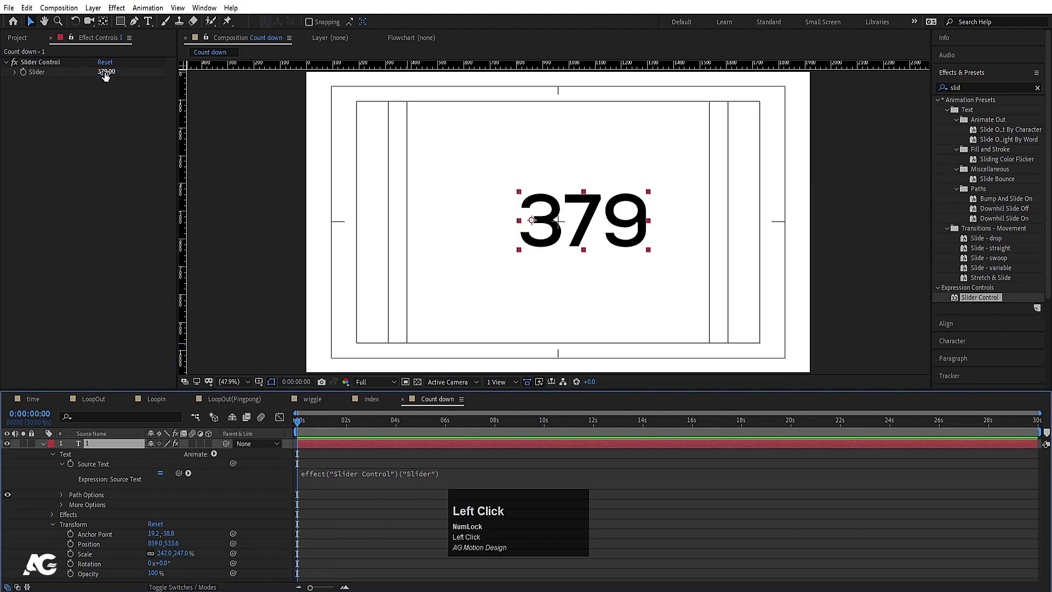
key(Return)
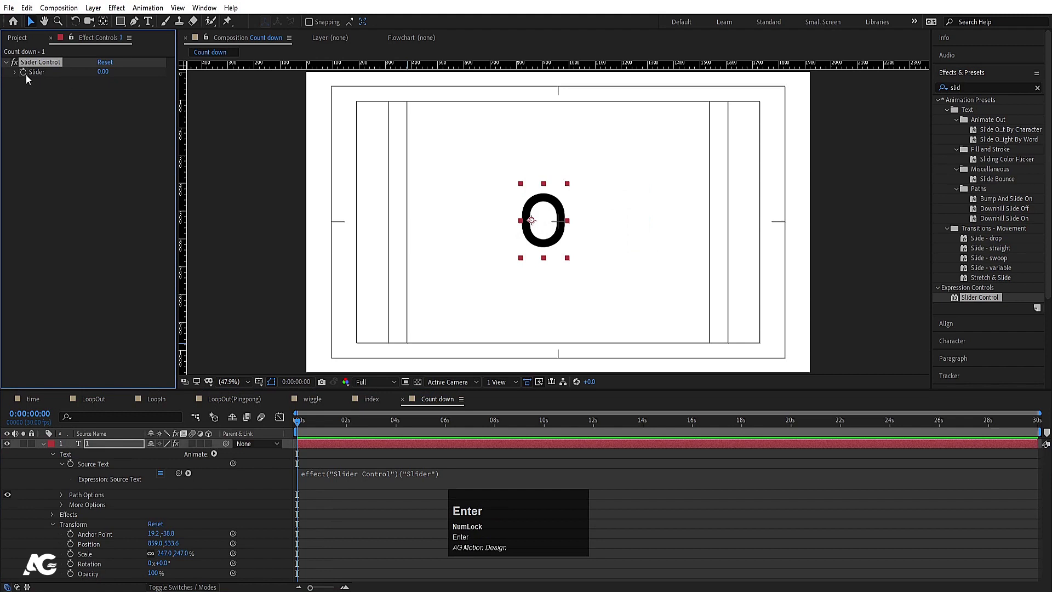
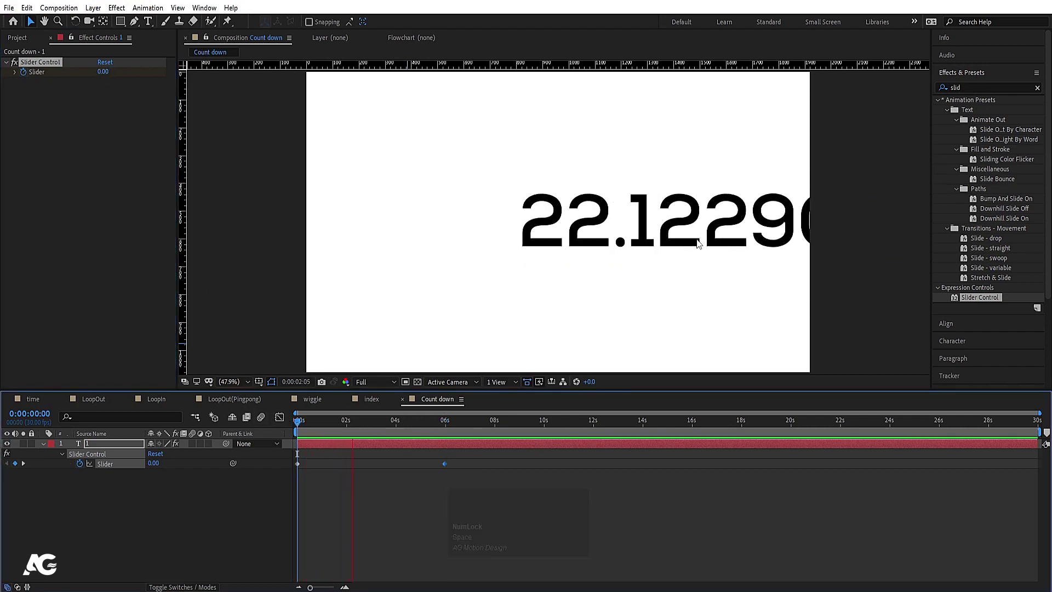
Wrap the slider-driven Source Text expression in Math.round( ) so the counter shows whole numbers.
key(space)
click(44, 450)
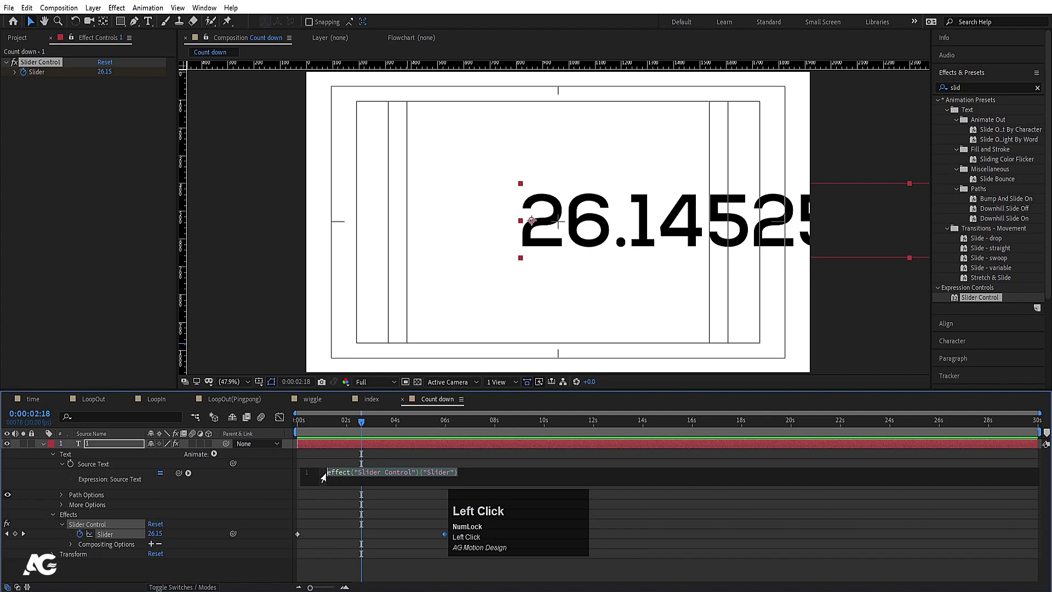
key(Left)
text(ath)
key(Return)
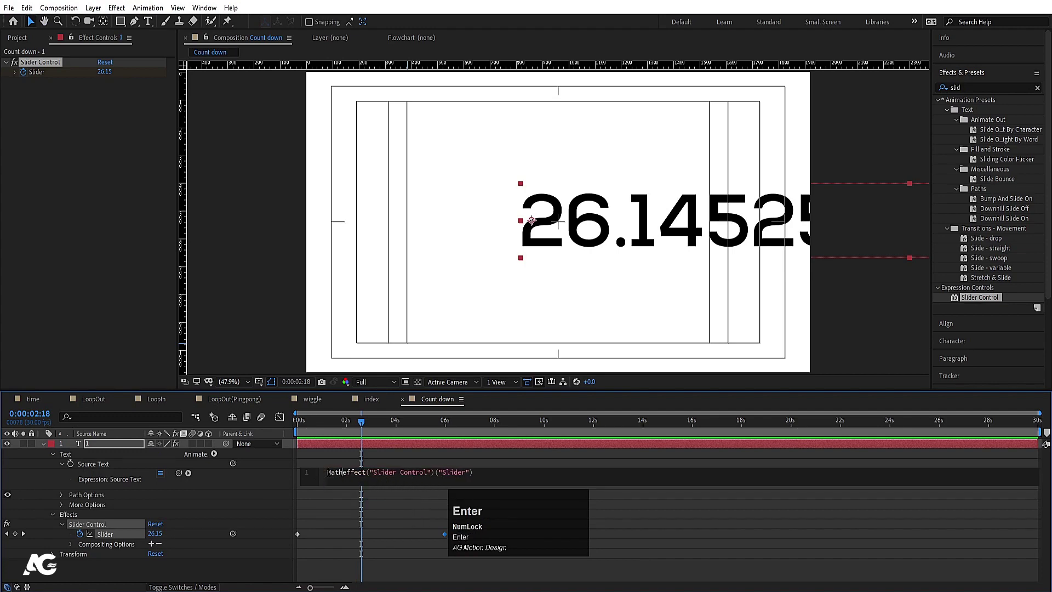
text(.rou)
key(Return)
key(Right)
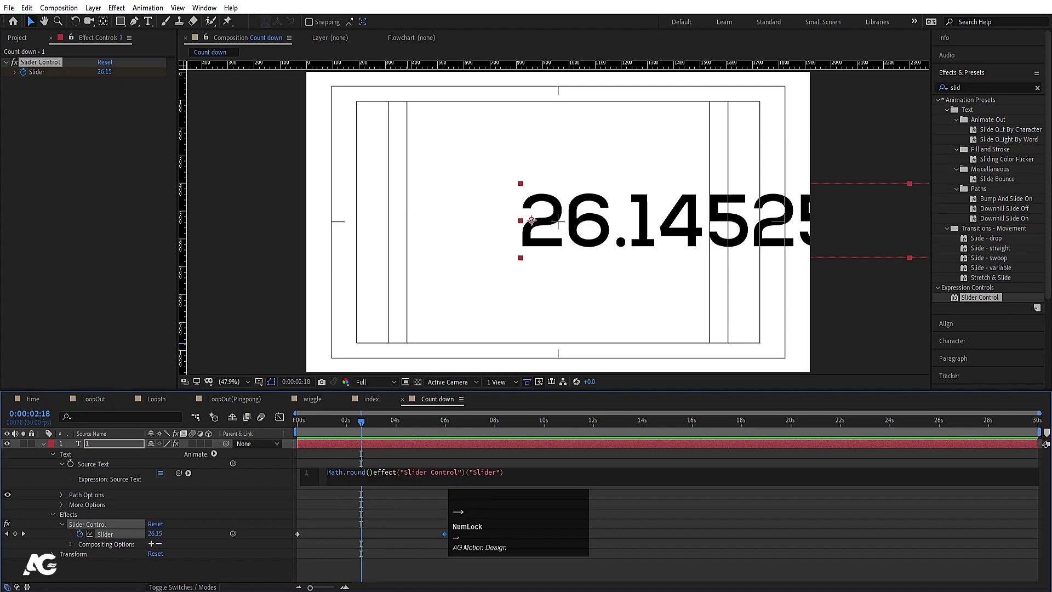
key(Right)
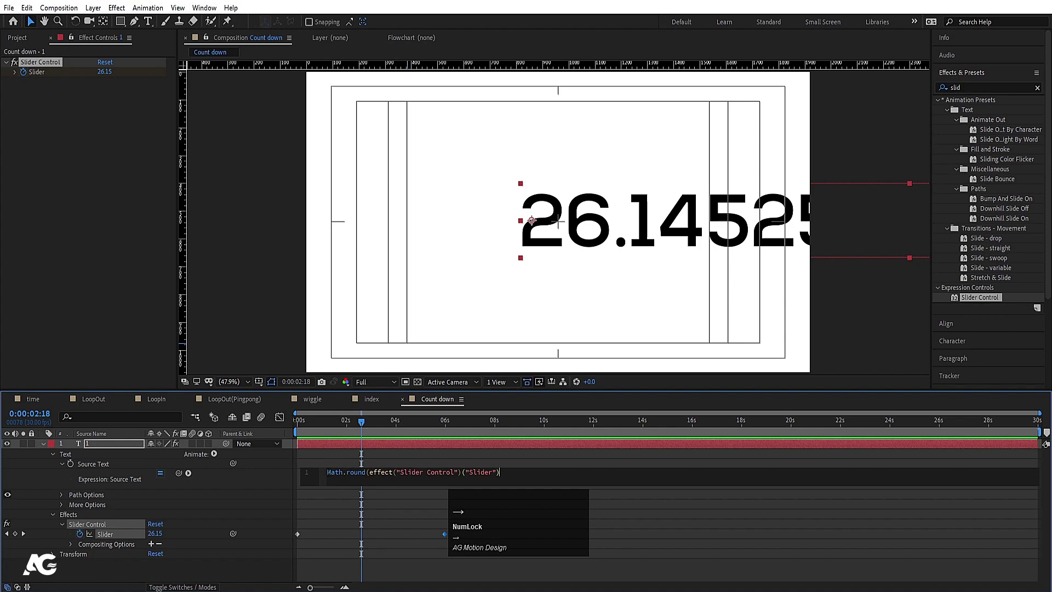
key(shift+0)
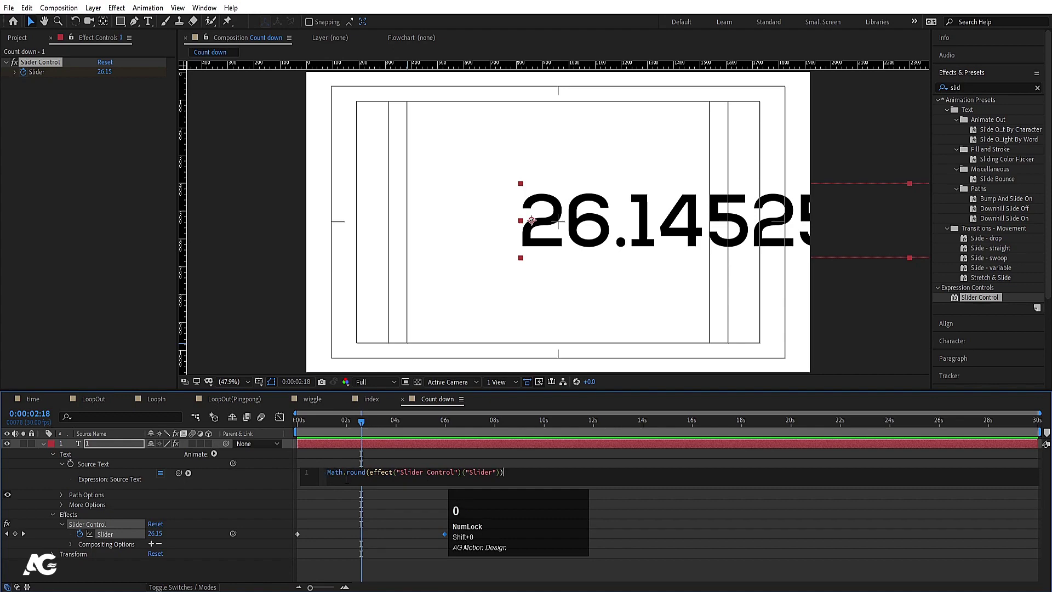
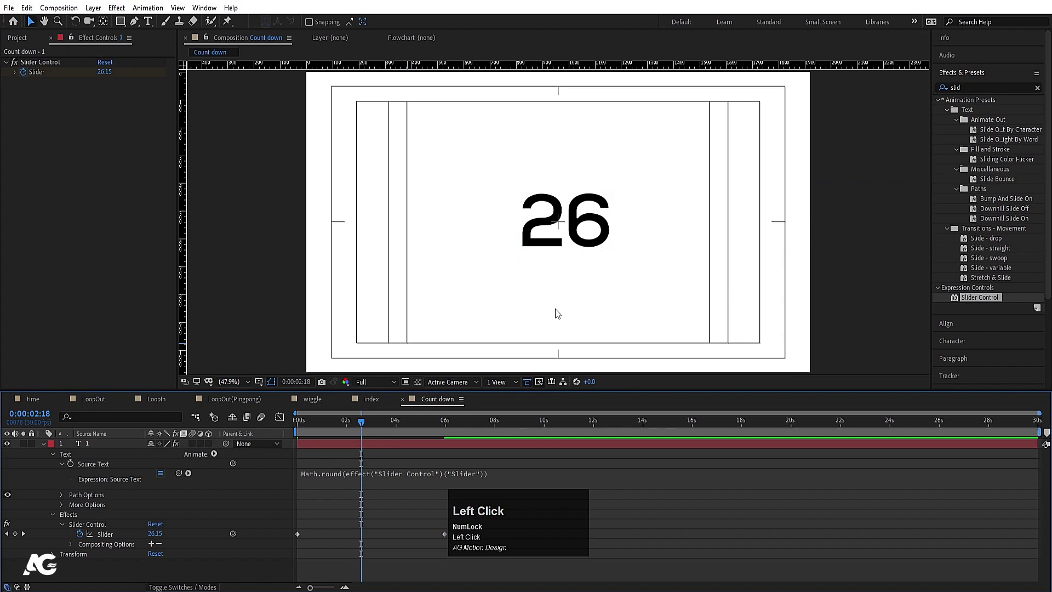
key(space)
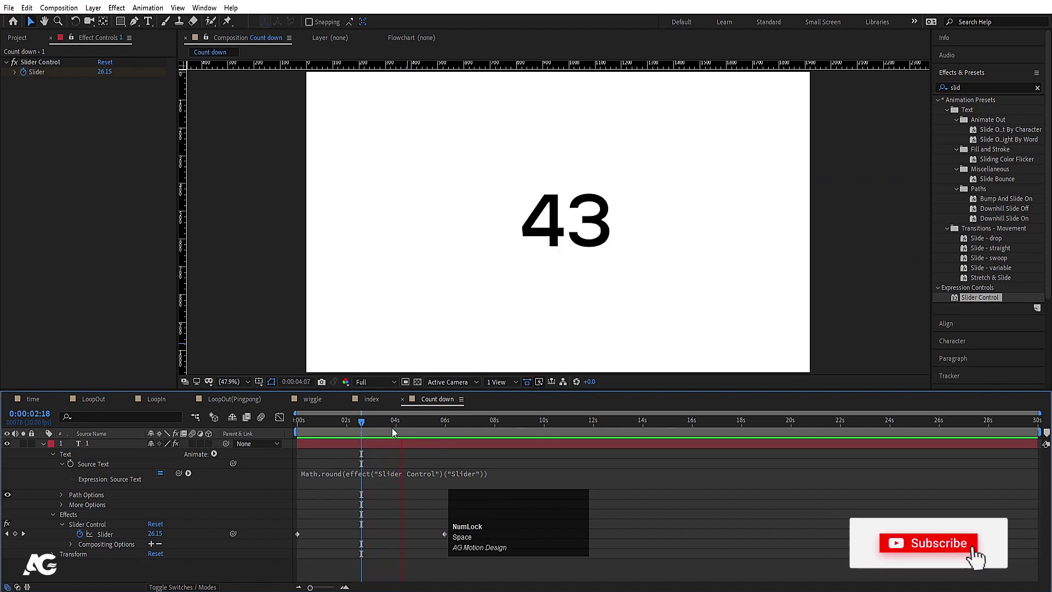
key(space)
click(379, 424)
key(space)
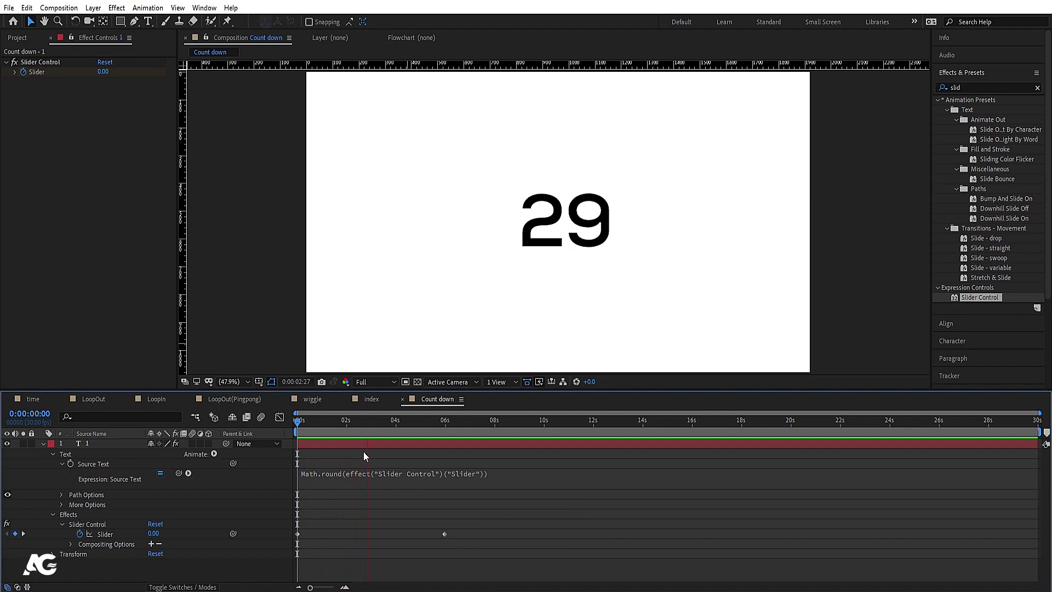
key(space)
click(29, 405)
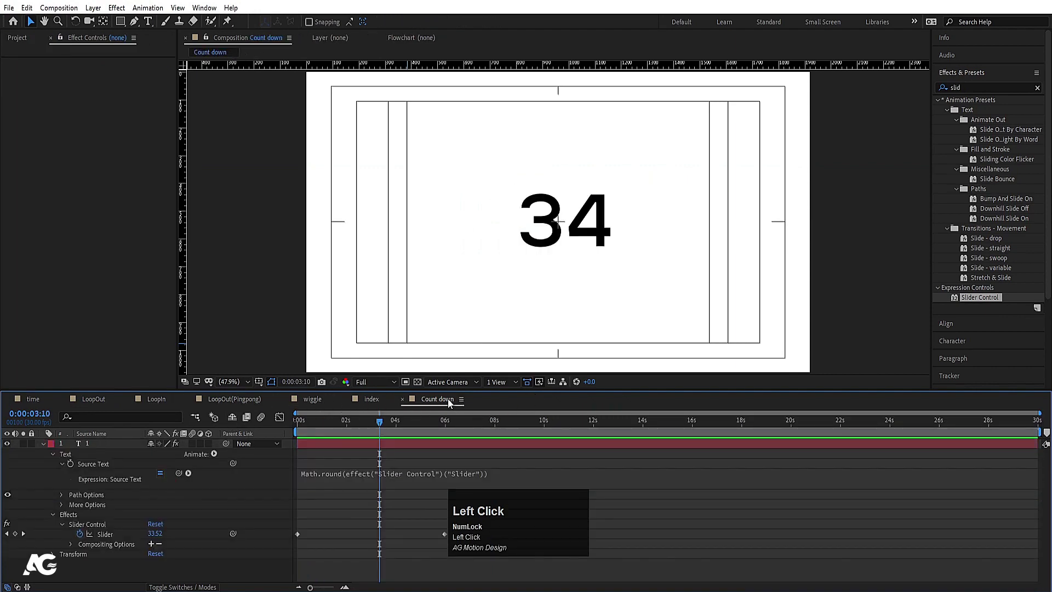
click(426, 455)
key(u)
key(space)
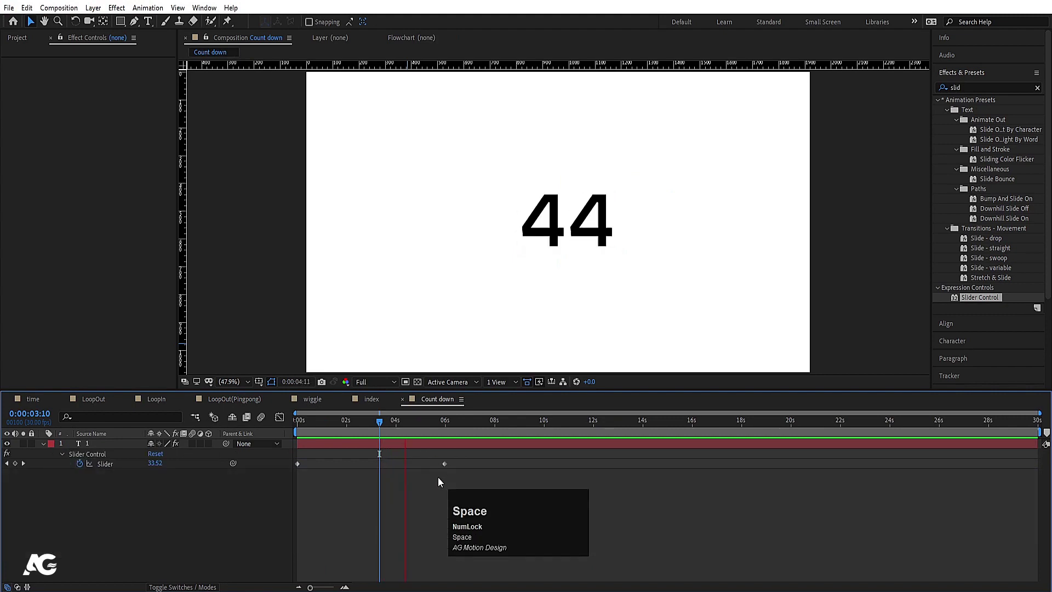